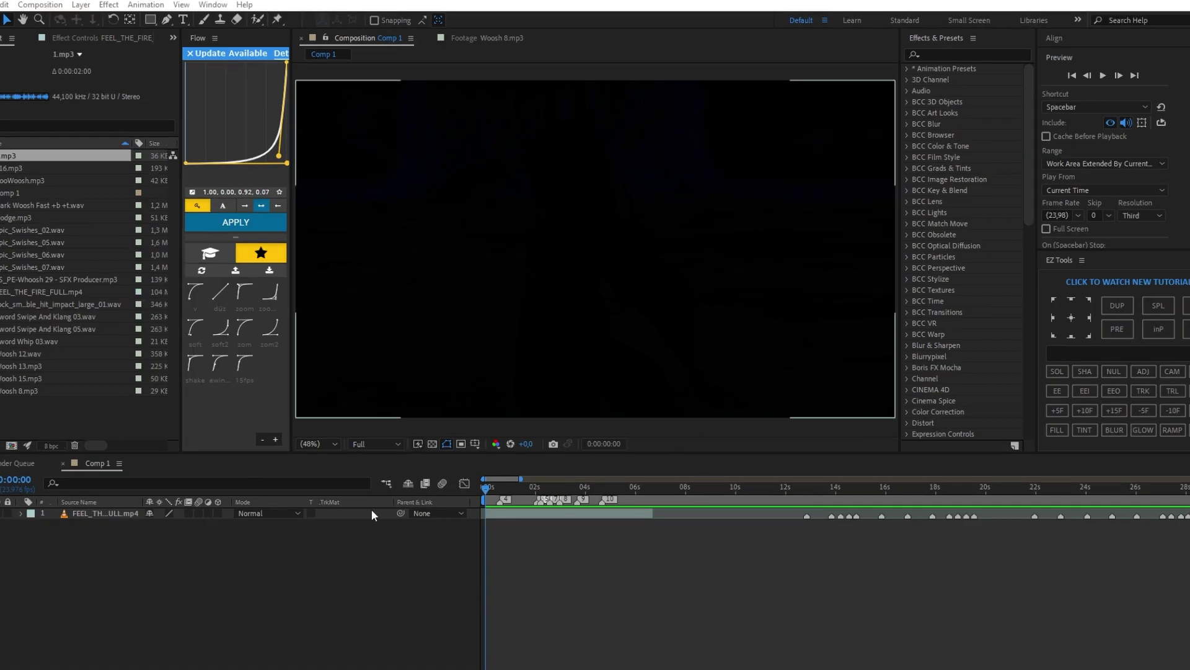
# Step: Place 1.mp3 above the FEEL_THE_FIRE video layer and reveal its waveform with LL
pyautogui.write('bb')
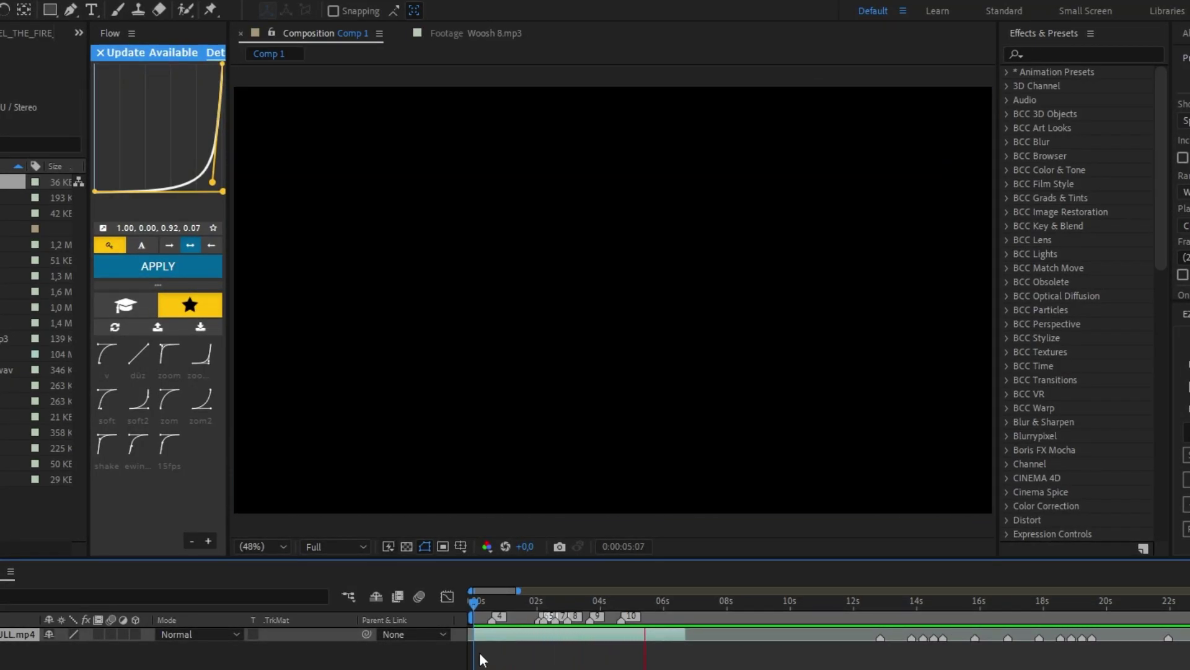
pyautogui.write('bb')
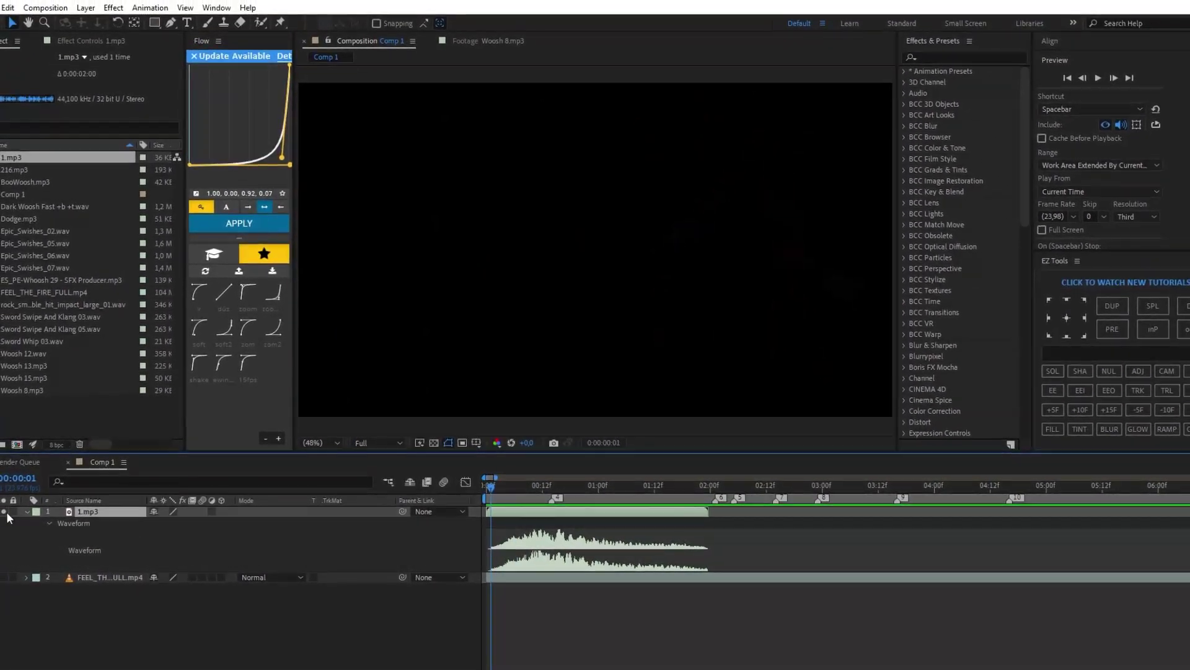
# Step: Ramp 1.mp3 from -21 dB to 0 dB with two keyframes, add Bass & Treble, bring in Epic_Swishes_05.wav
pyautogui.write('b')
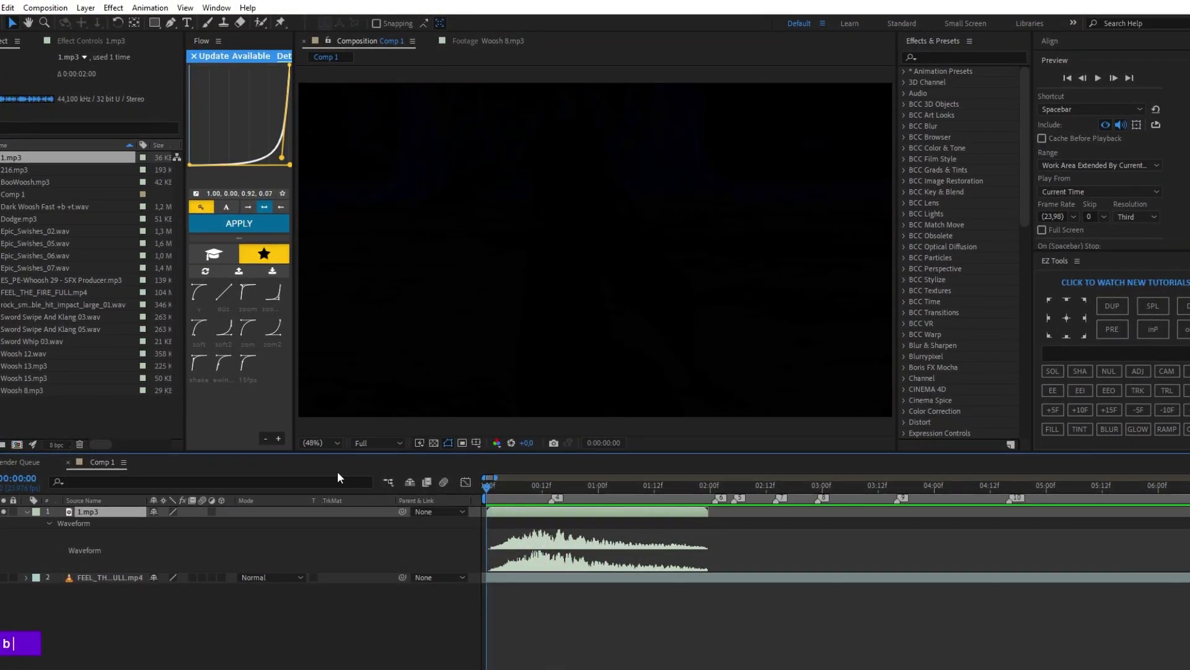
pyautogui.press('space')
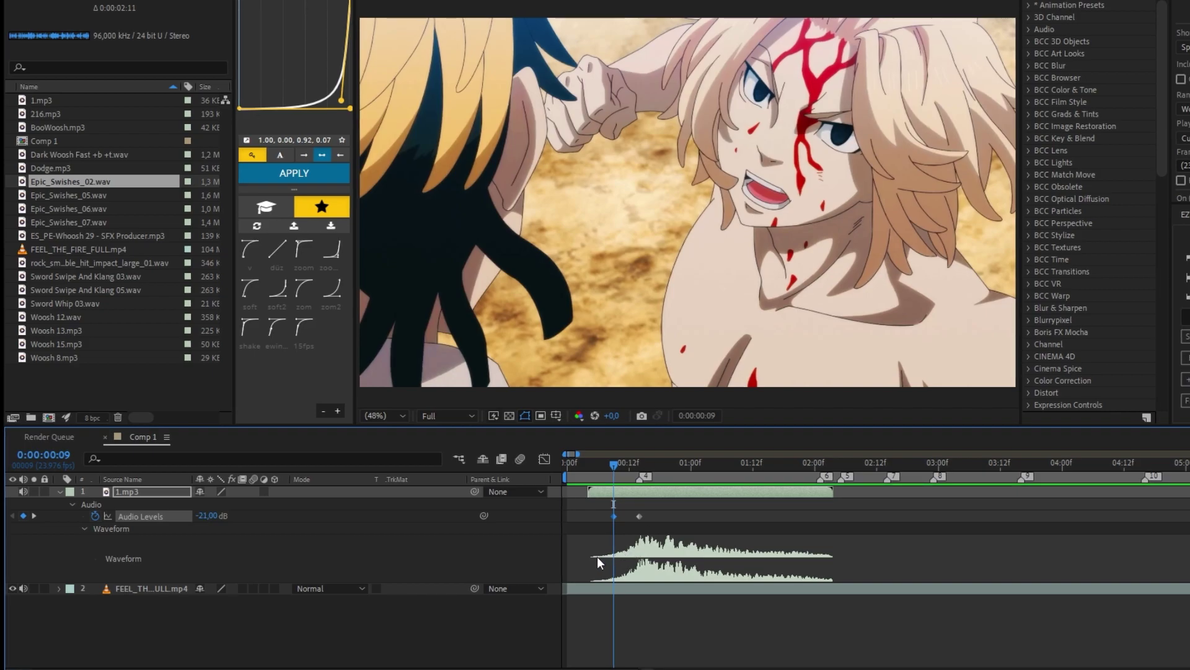
pyautogui.doubleClick(656, 467)
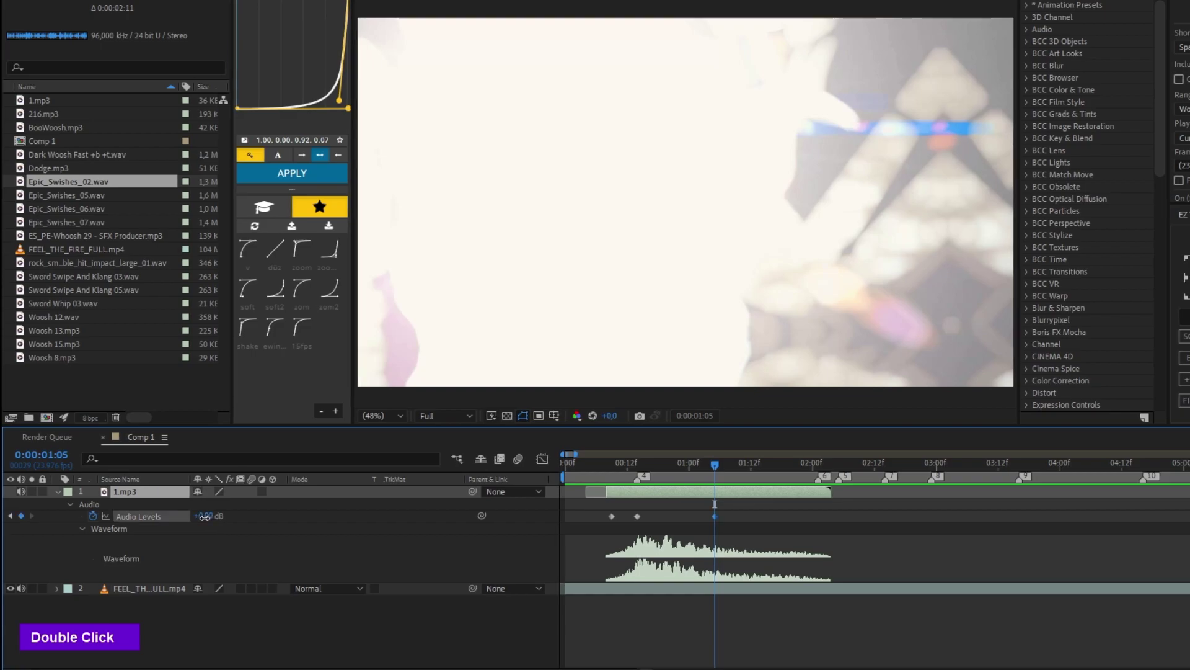
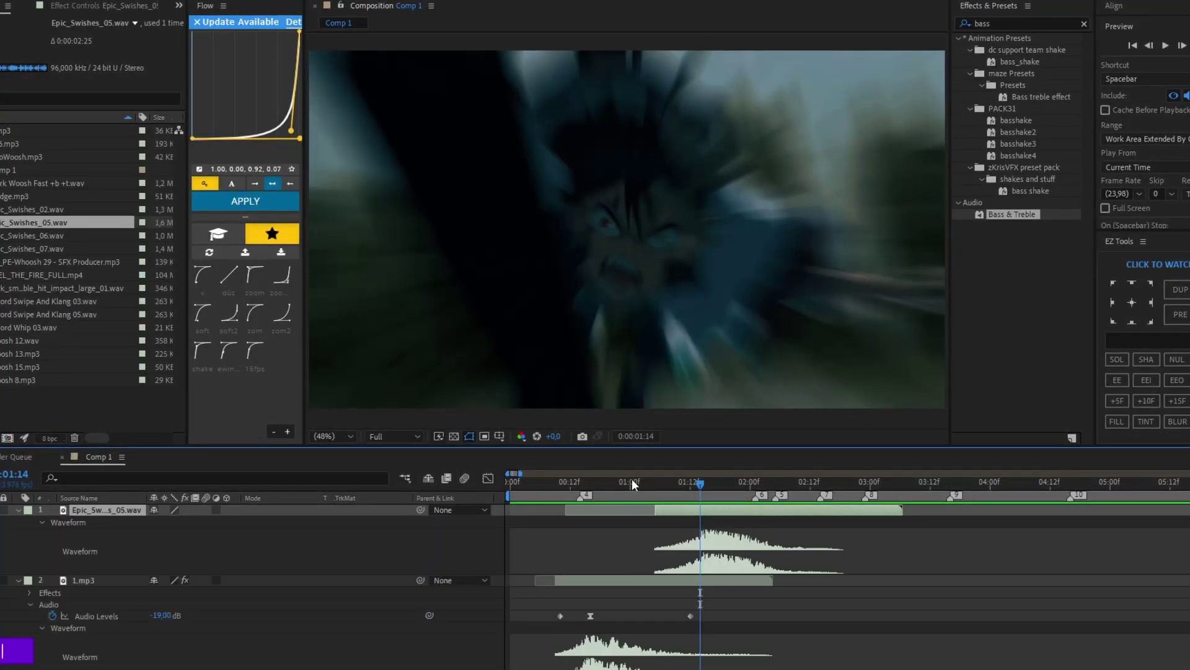
# Step: Add ES_PE-Whoosh 29 to Comp 1 and set its audio level to -8 dB
pyautogui.write('b')
pyautogui.write('ubbbb')
pyautogui.press('space')
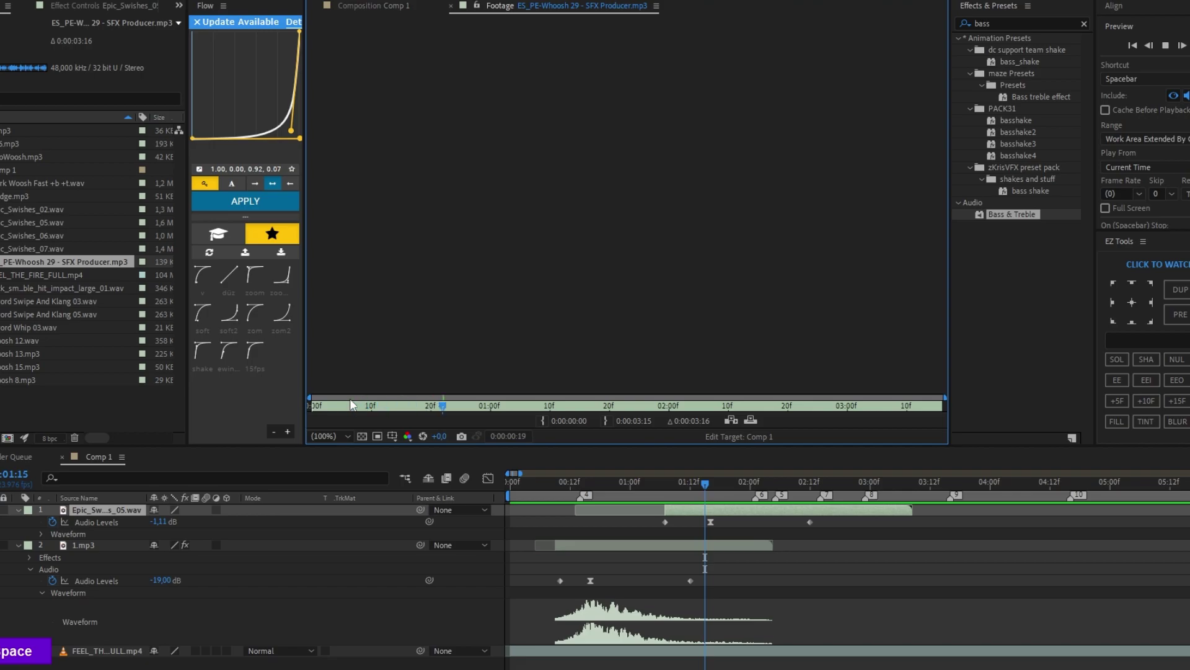
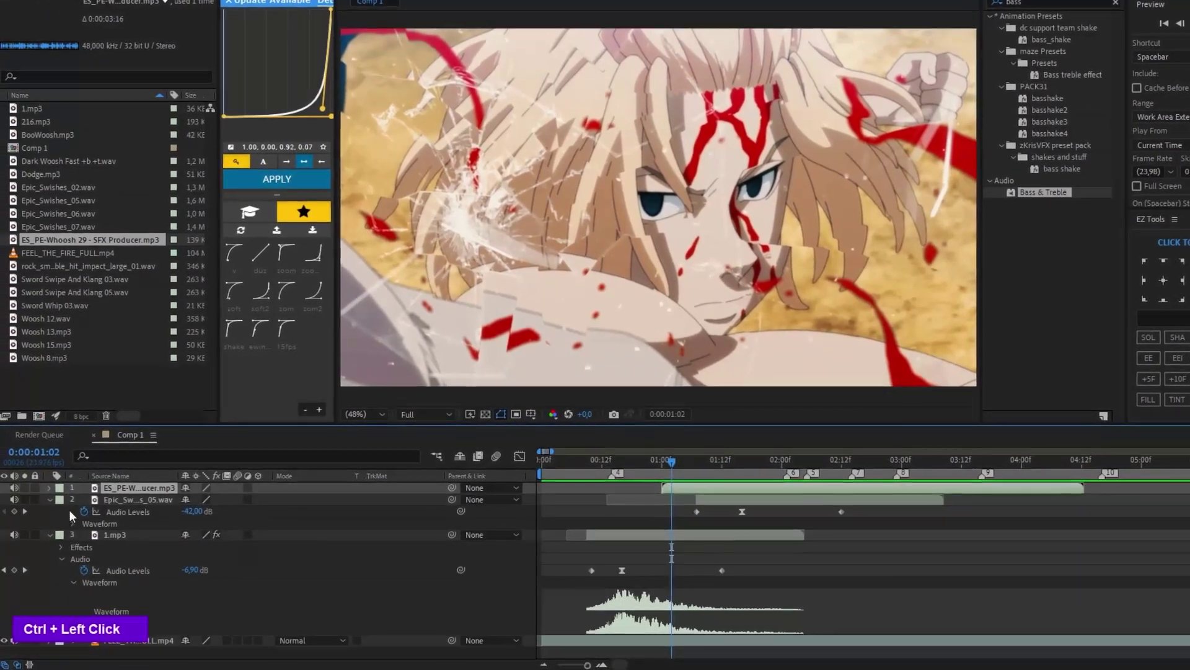
pyautogui.doubleClick(55, 494)
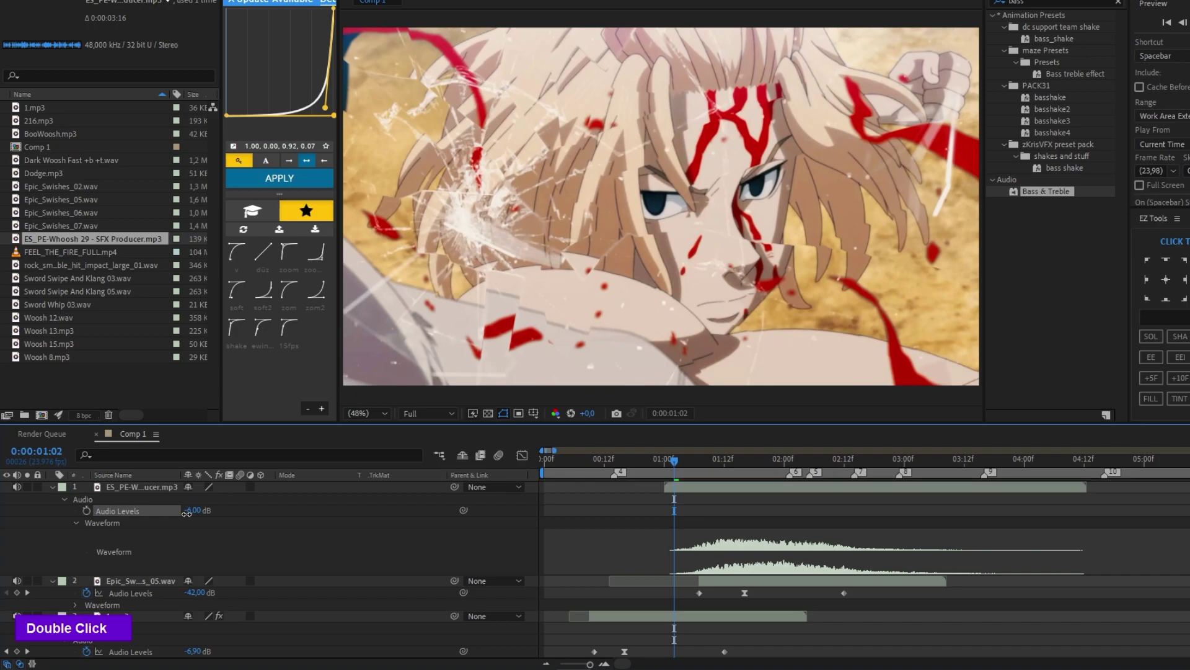
# Step: Audition Woosh 13 and Woosh 8, taking Woosh 8 with Bass & Treble at Bass 100
pyautogui.write('b')
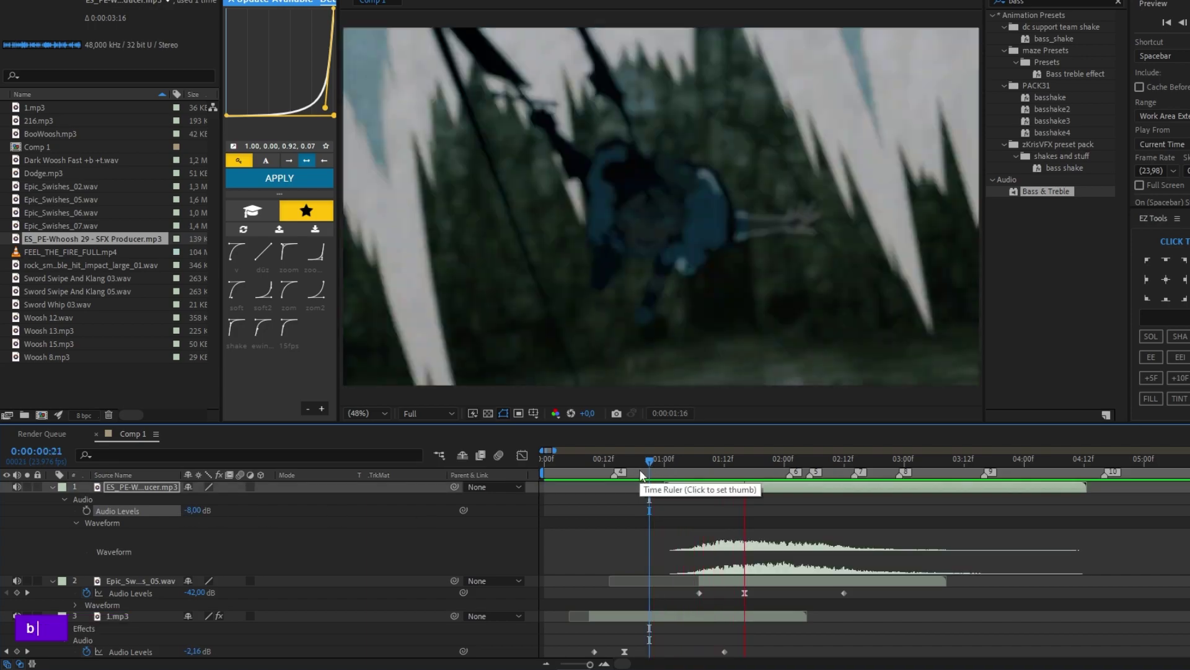
pyautogui.write('b')
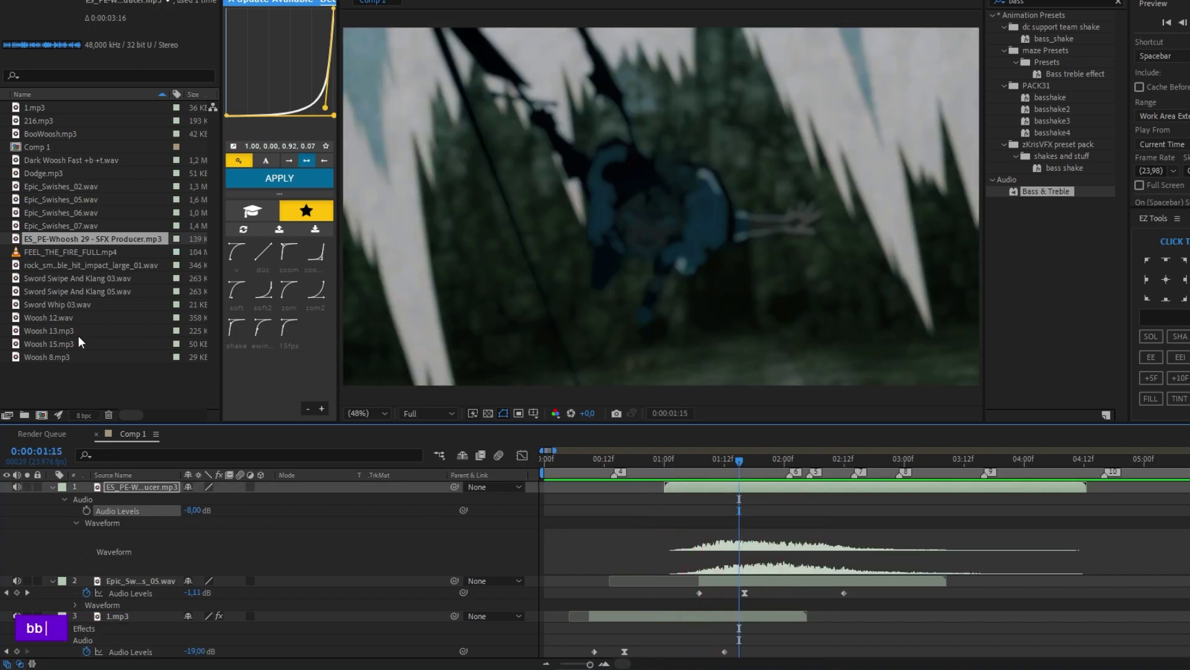
pyautogui.doubleClick(69, 335)
pyautogui.press('space')
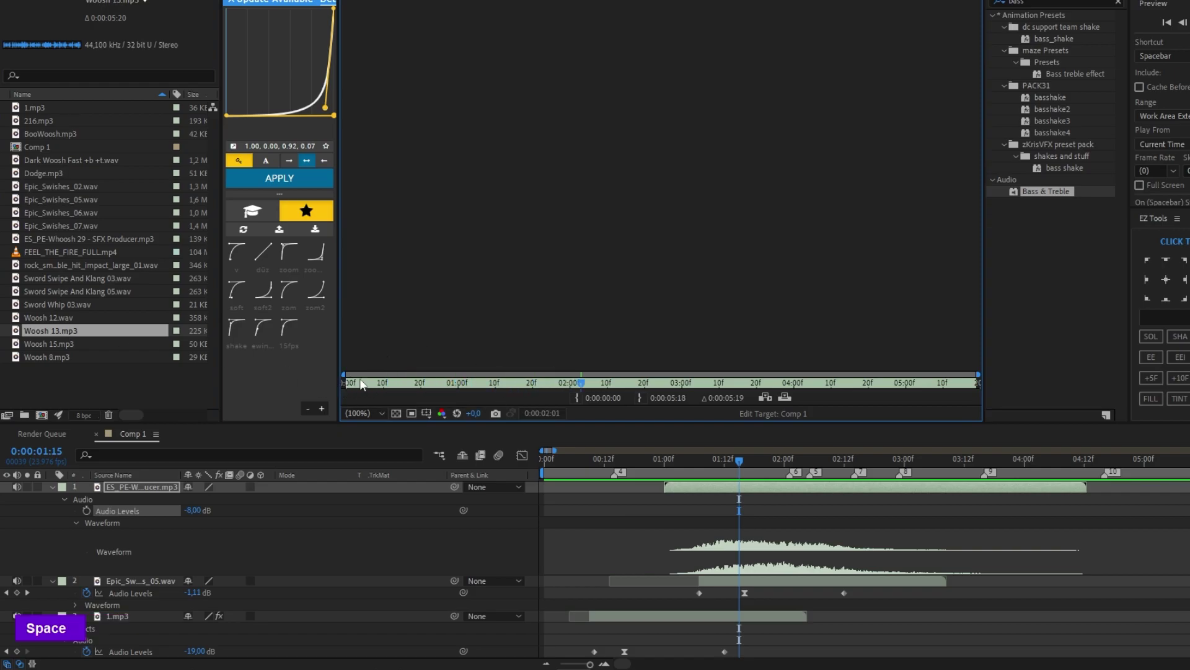
pyautogui.press('space')
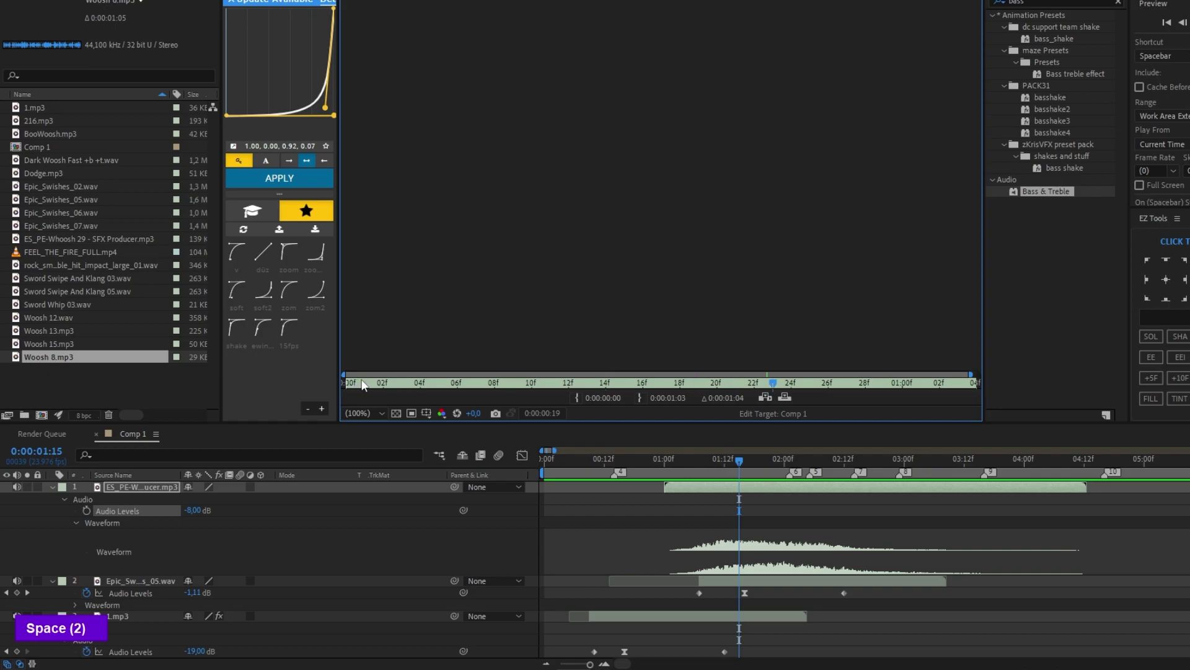
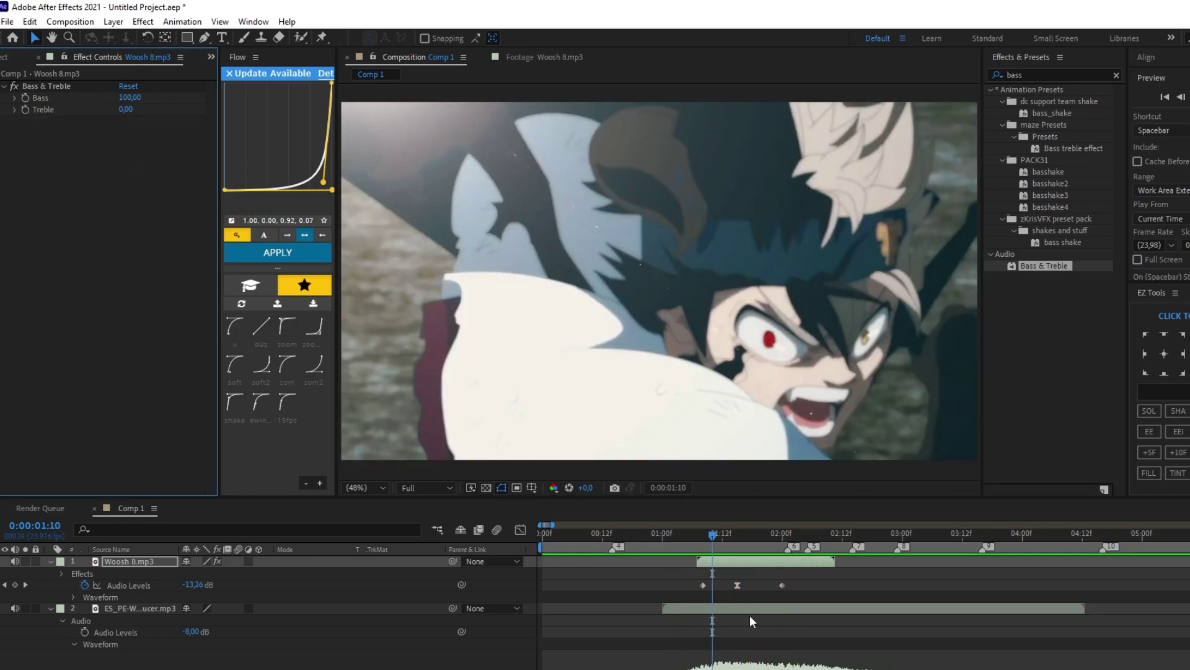
# Step: Give Woosh 13.mp3 a Bass & Treble effect and adjust the whoosh audio level
pyautogui.write('bb')
pyautogui.press('ctrl+b')
pyautogui.write('bas')
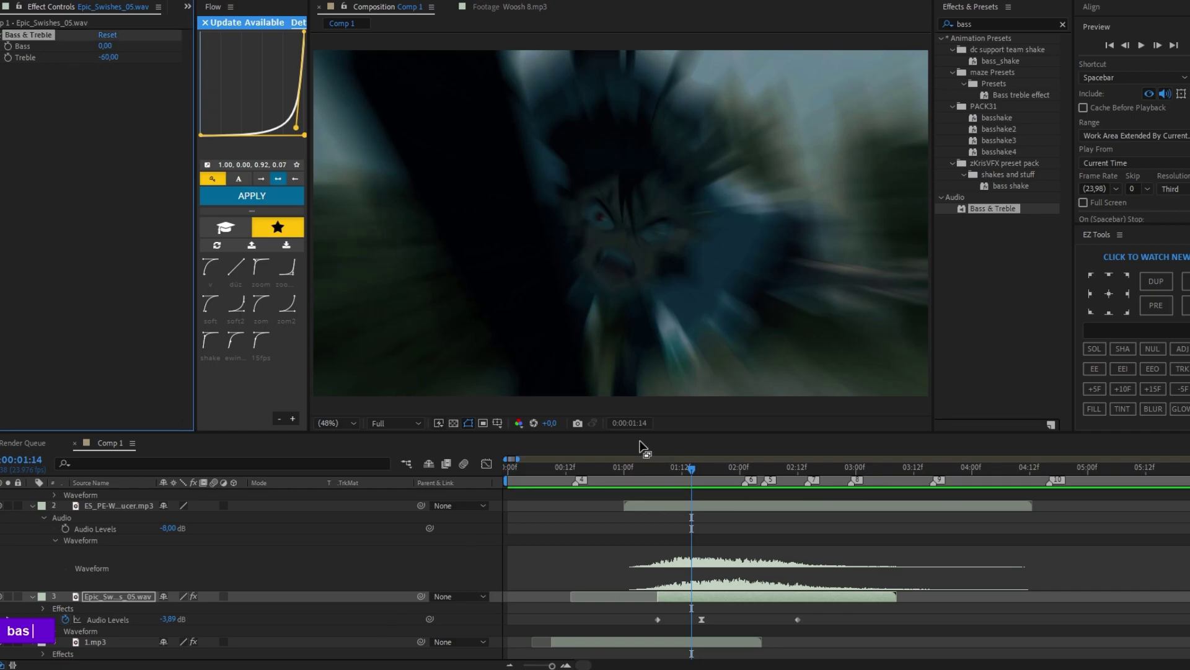
pyautogui.write('b')
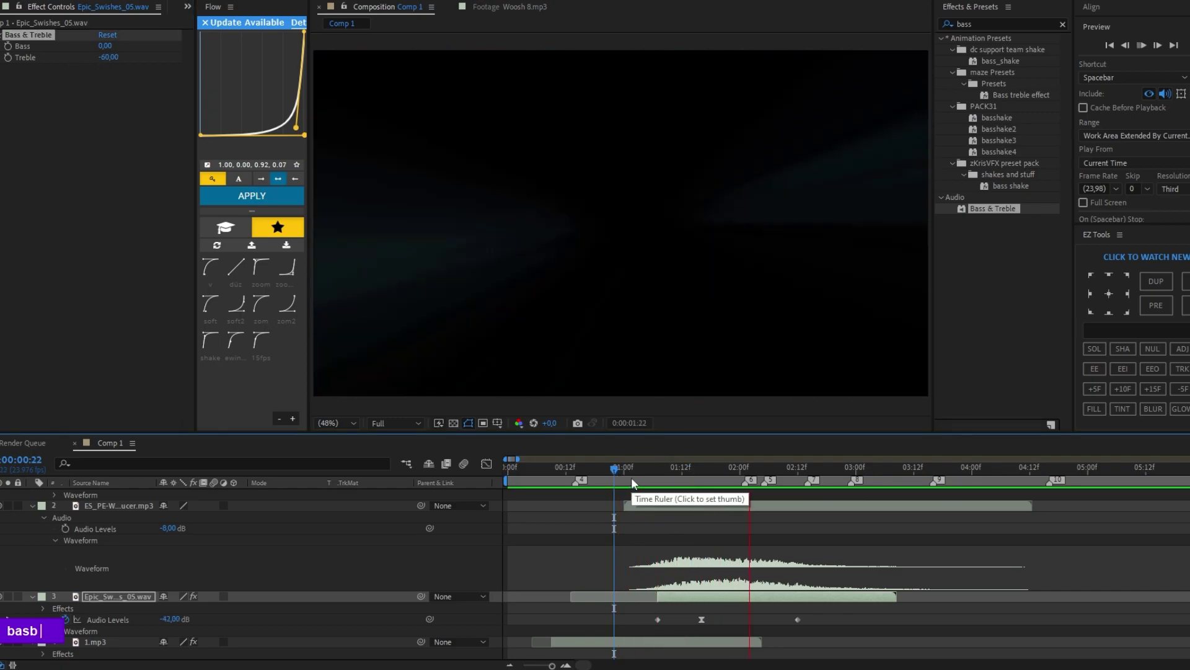
pyautogui.write('blll')
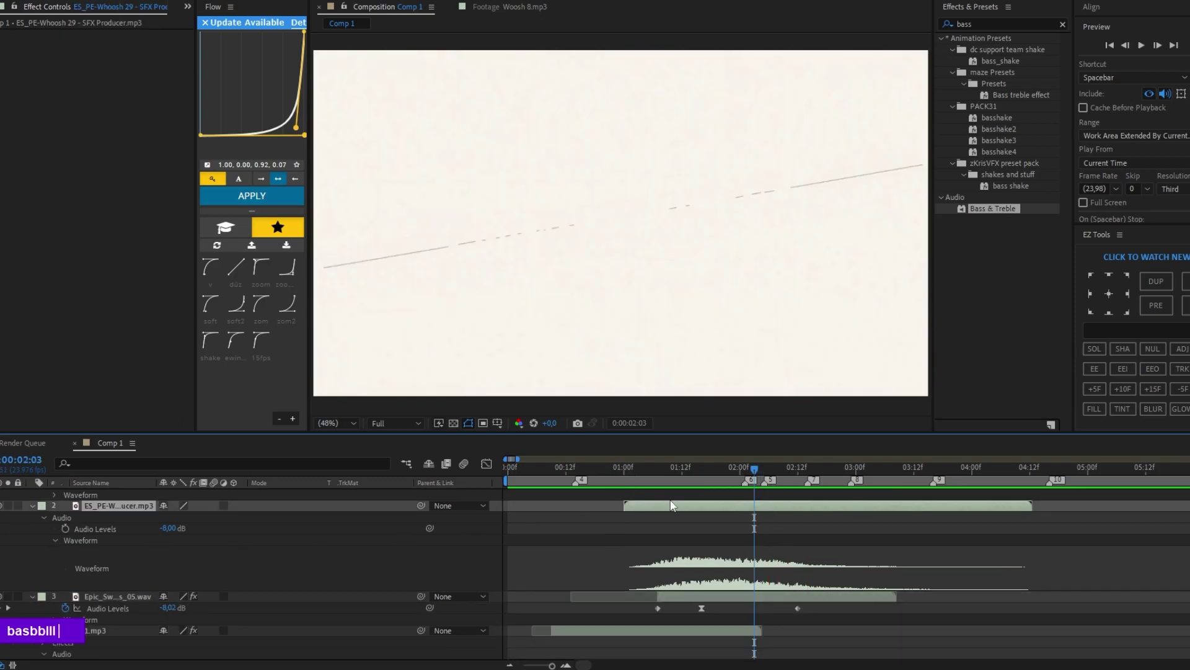
pyautogui.write('e')
pyautogui.doubleClick(760, 523)
pyautogui.press('Delete')
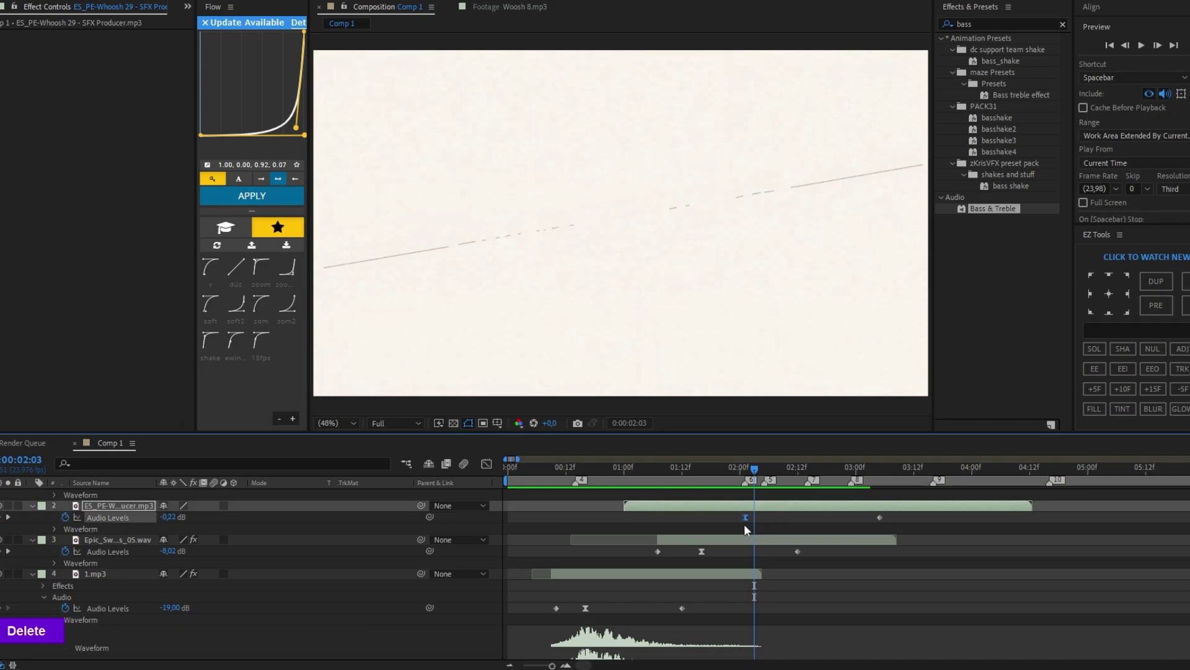
pyautogui.write('bbb')
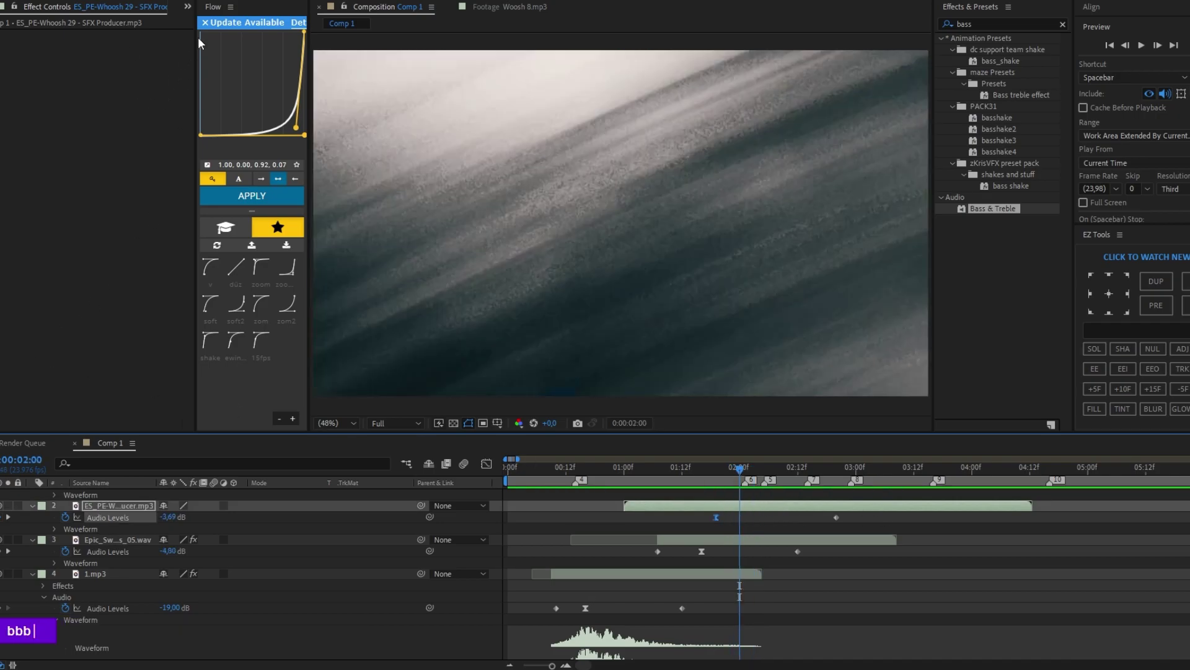
# Step: Audition Woosh 13 in the Footage panel and drop it into the composition
pyautogui.doubleClick(214, 34)
pyautogui.press('space')
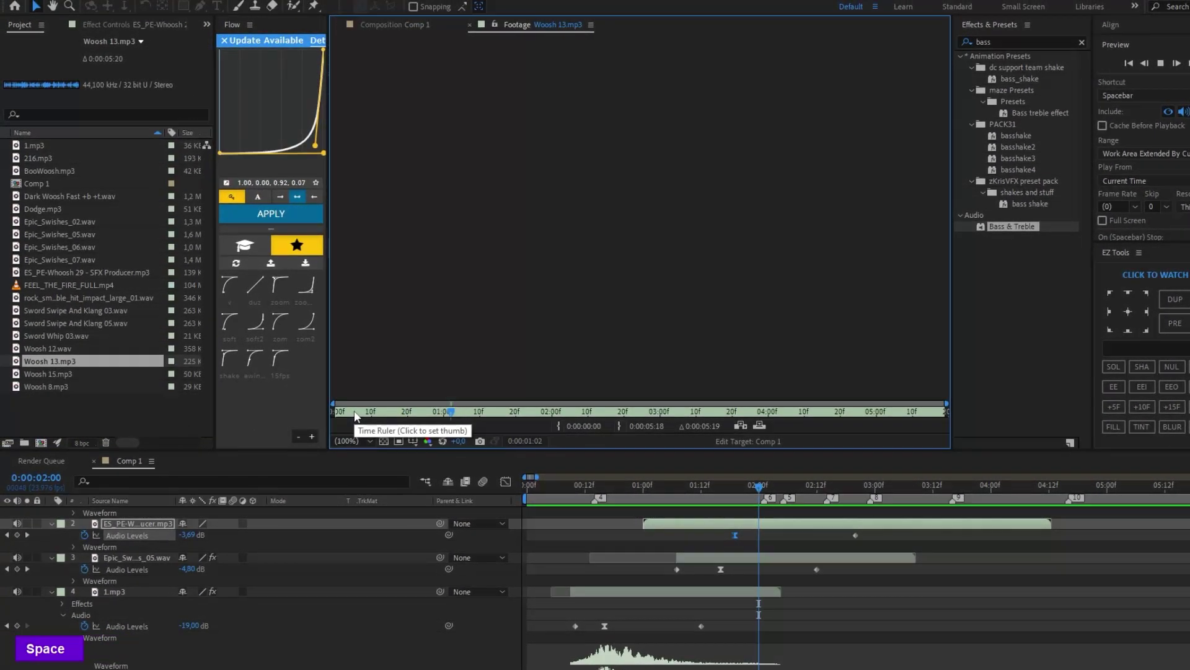
pyautogui.doubleClick(71, 250)
pyautogui.press('space')
pyautogui.doubleClick(65, 275)
pyautogui.press('space')
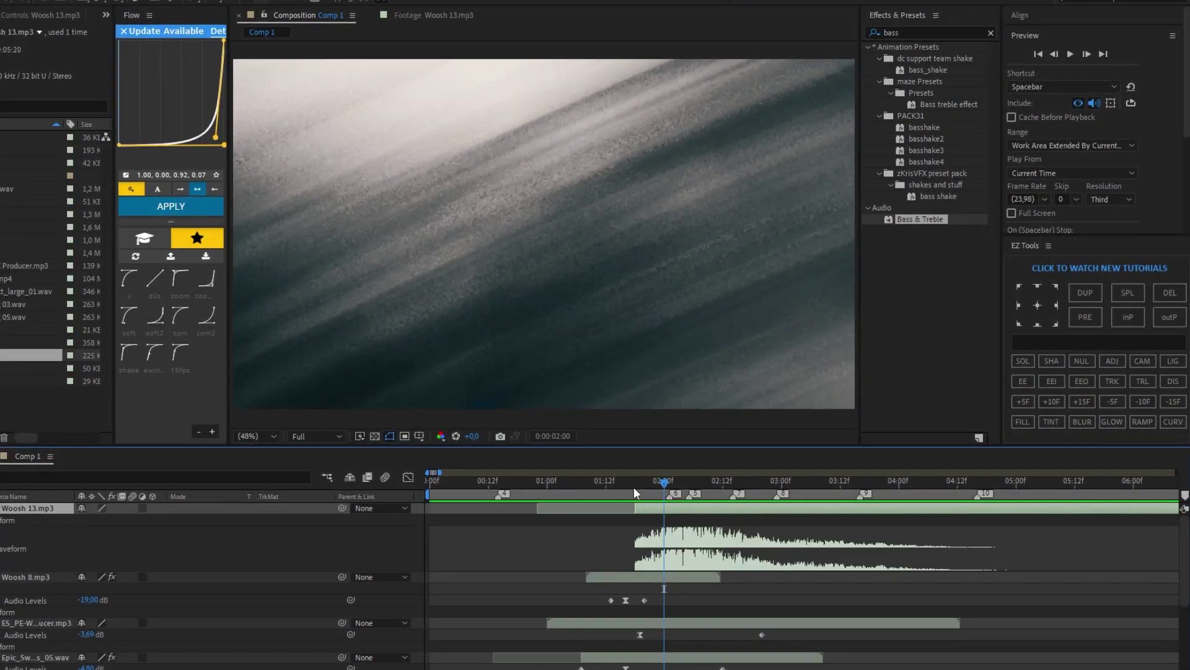
# Step: Keyframe Woosh 13's volume around -19 dB and preview Epic_Swishes_07.wav
pyautogui.write('36 -19 -19 End of Keyfran')
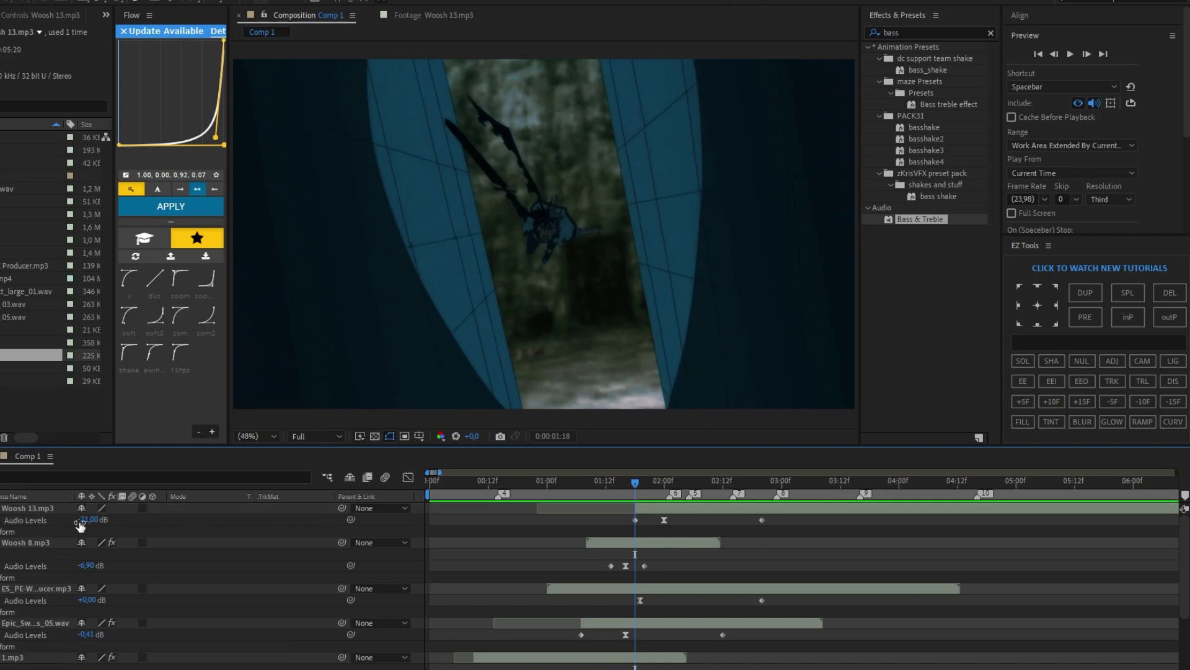
pyautogui.write('Effects 8.0 Keyframe Data U')
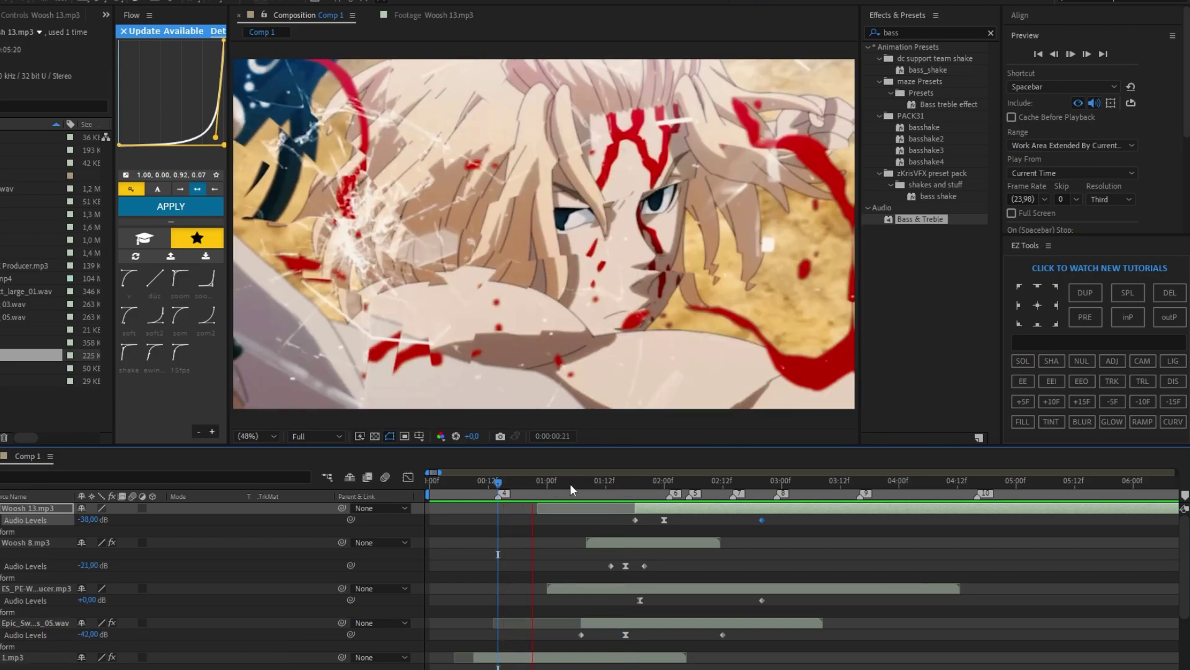
pyautogui.press('b')
pyautogui.write('basbbbbbbbbb')
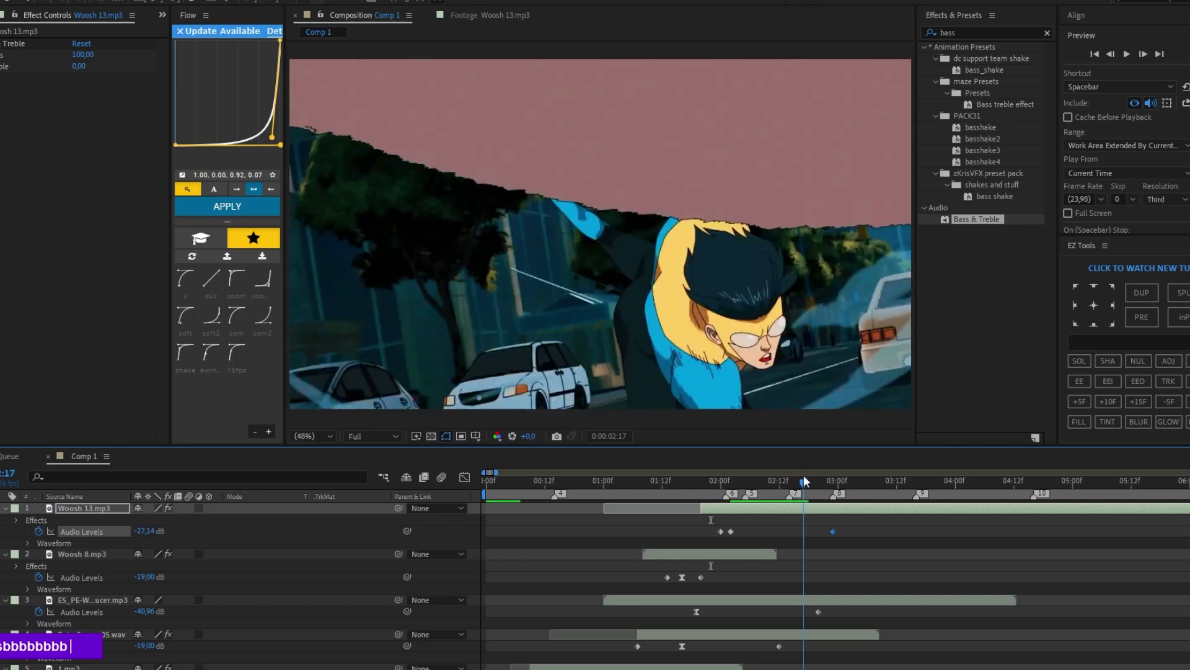
pyautogui.doubleClick(203, 66)
pyautogui.press('space')
# Step: Drop Epic_Swishes_07.wav into Comp 1 near 2:00, time-stretched shorter, waveform shown
pyautogui.press('space')
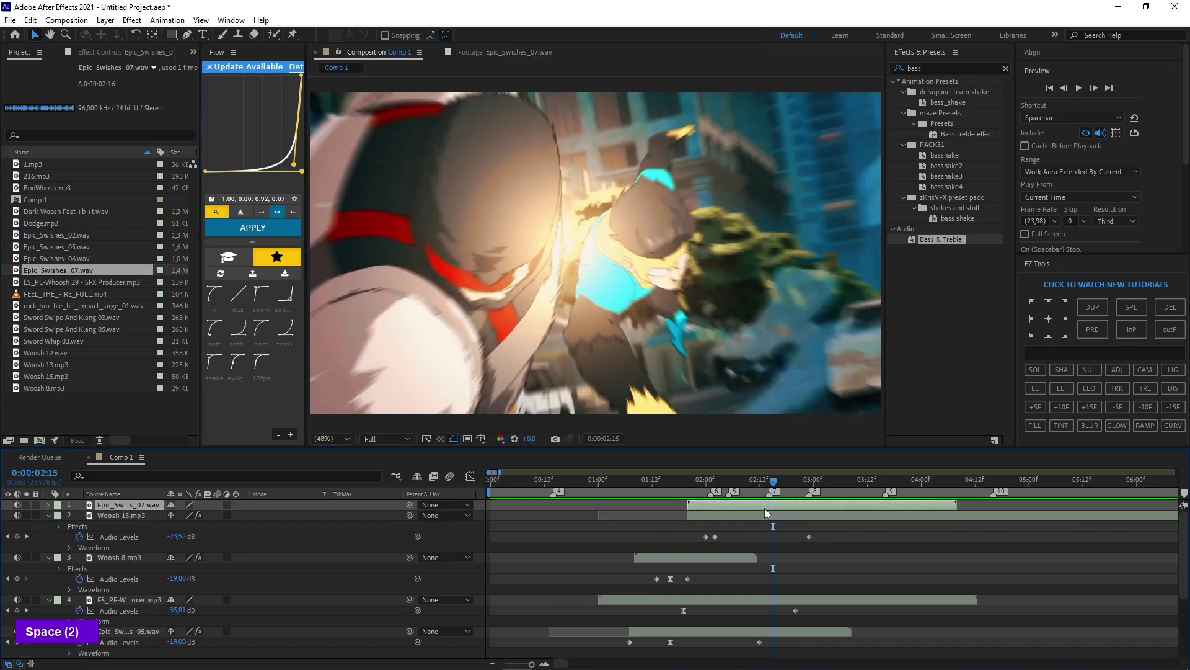
pyautogui.write('|')
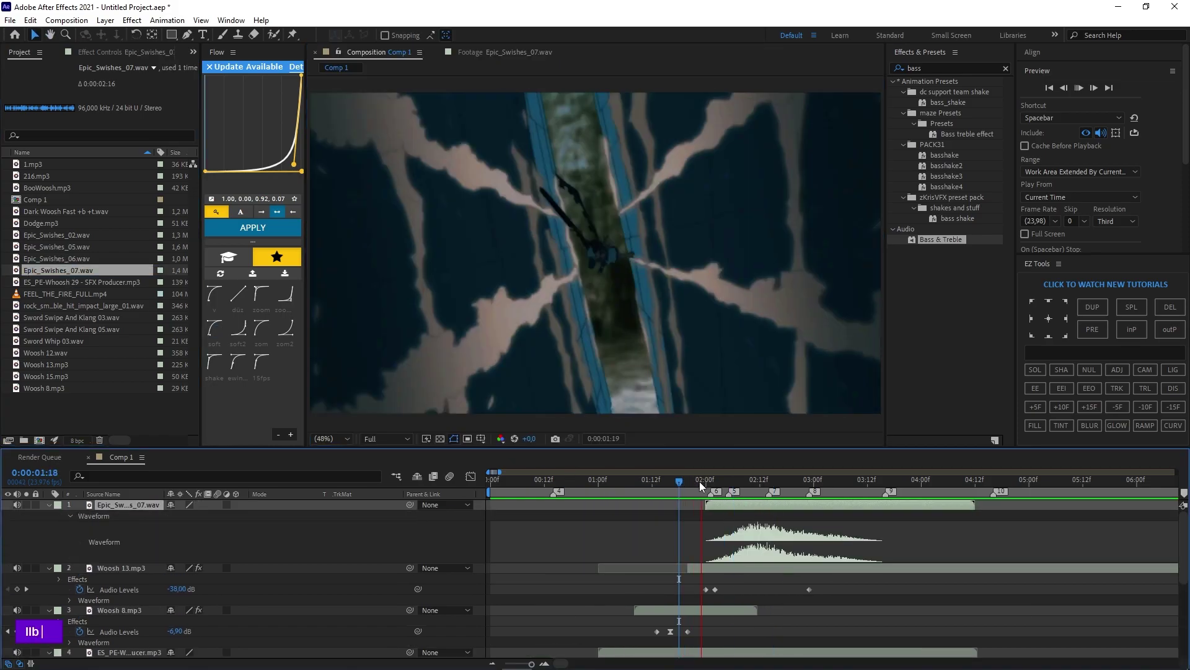
pyautogui.rightClick(703, 498)
pyautogui.doubleClick(744, 508)
pyautogui.rightClick(744, 509)
pyautogui.press('BackSpace')
pyautogui.write('5')
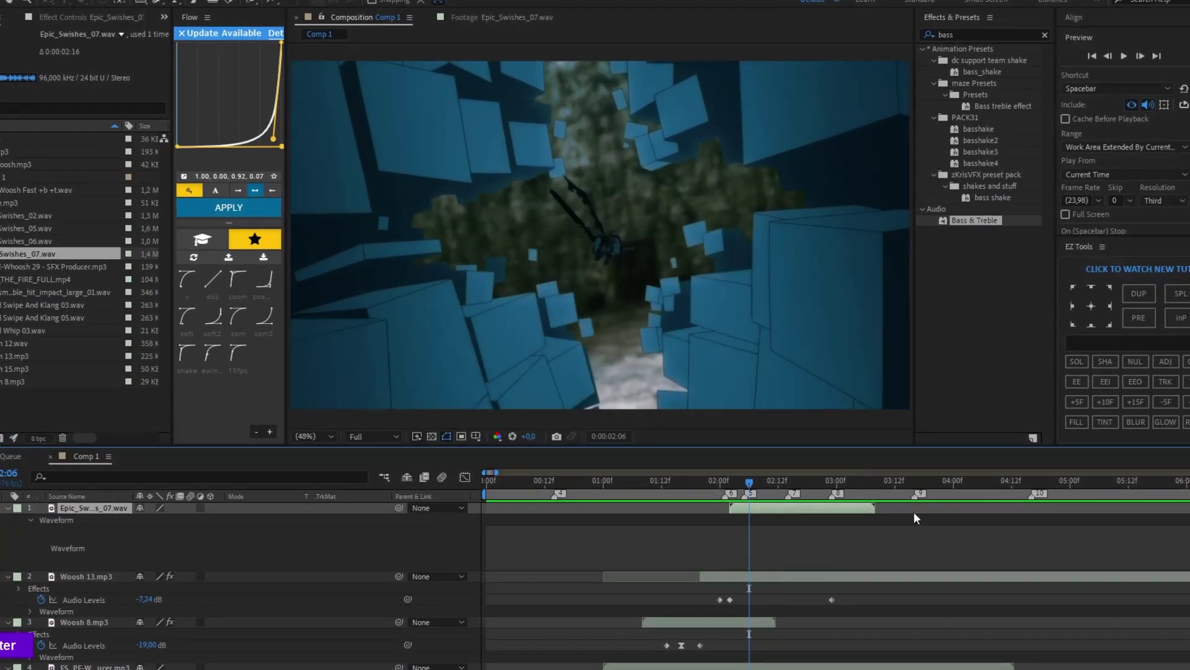
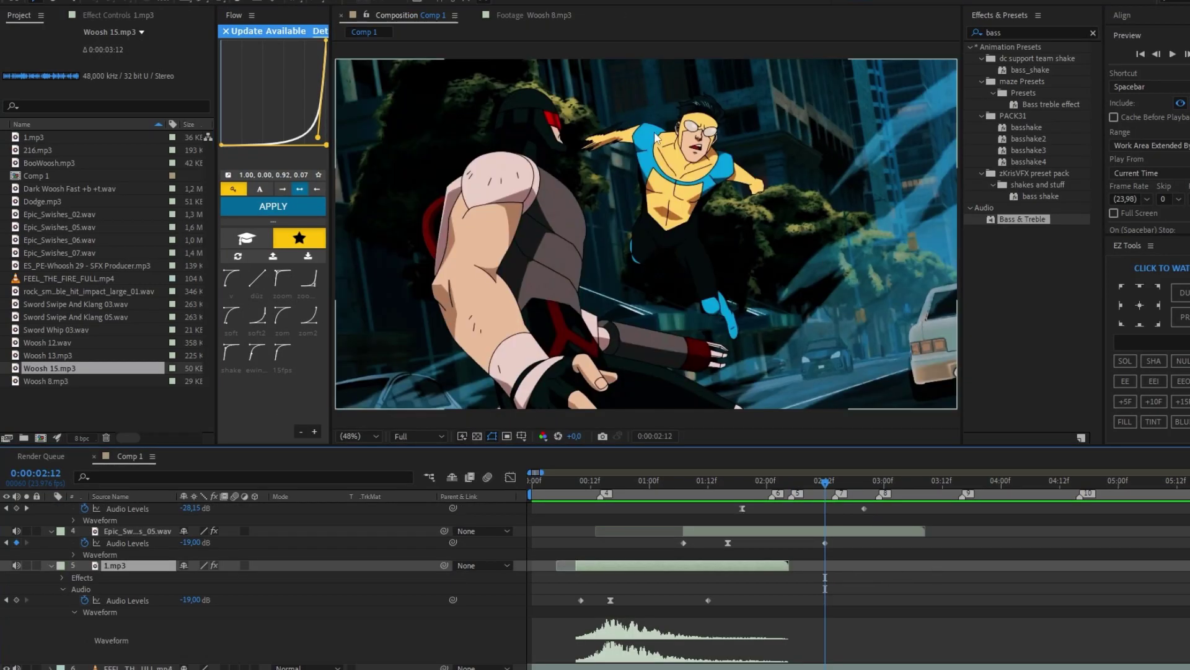
# Step: Add Woosh 15.mp3 with its waveform shown and keyframe its volume around -35 dB
pyautogui.scroll(-3)
pyautogui.scroll(3)
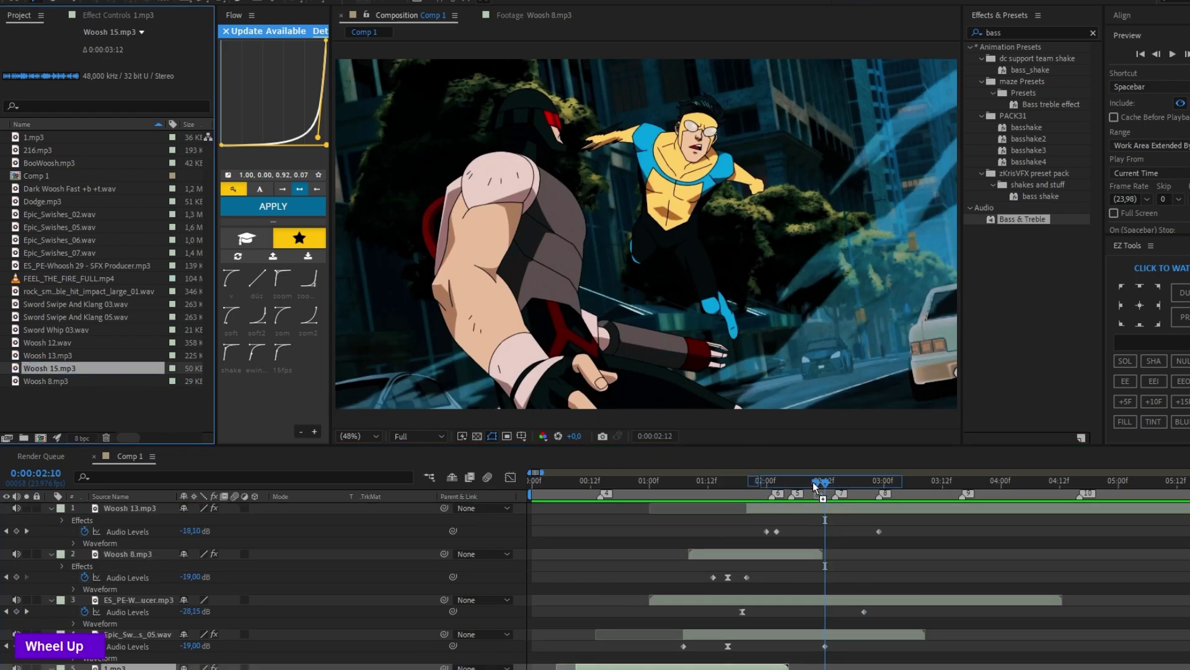
pyautogui.scroll(3)
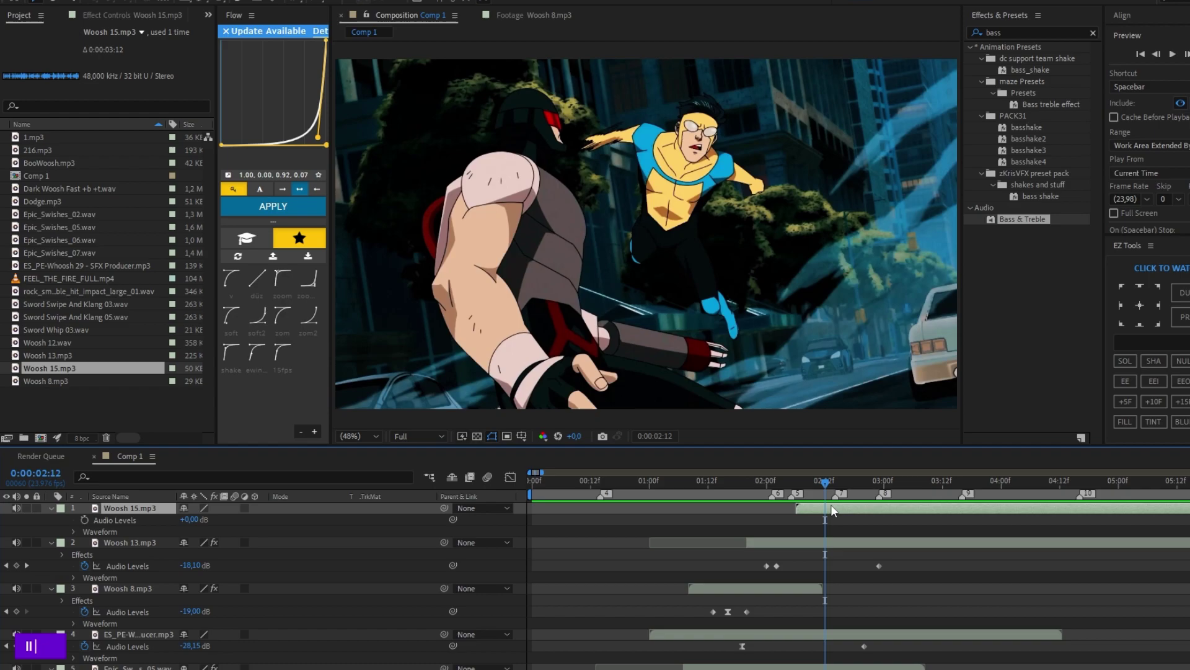
pyautogui.press('b')
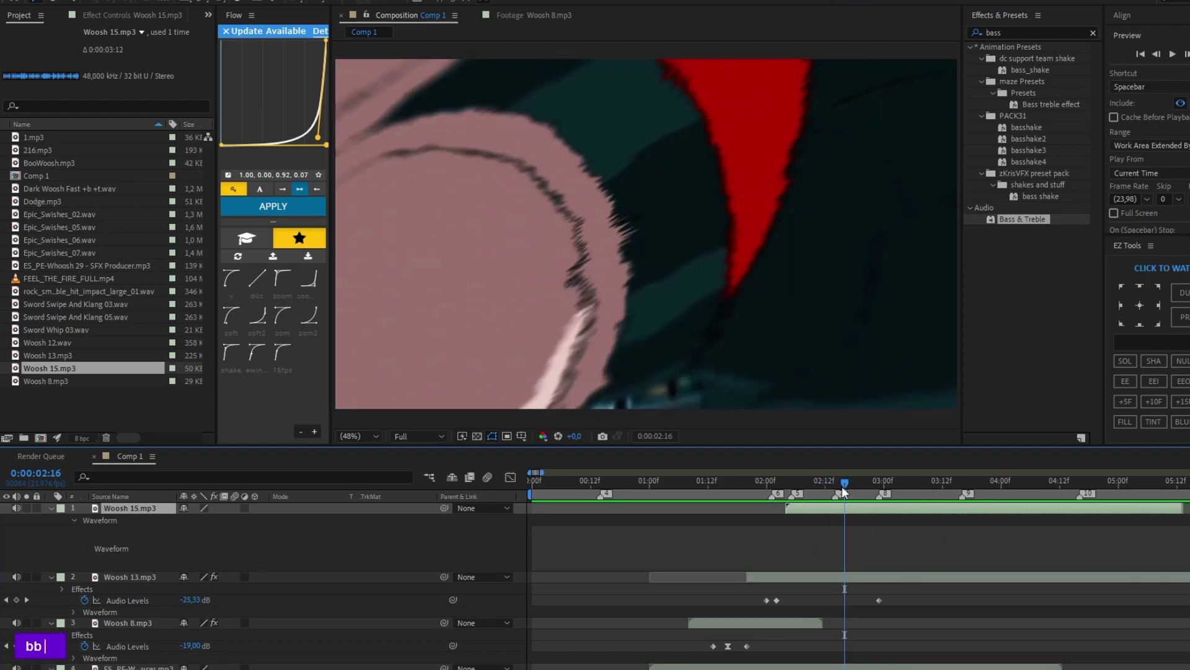
pyautogui.press('b')
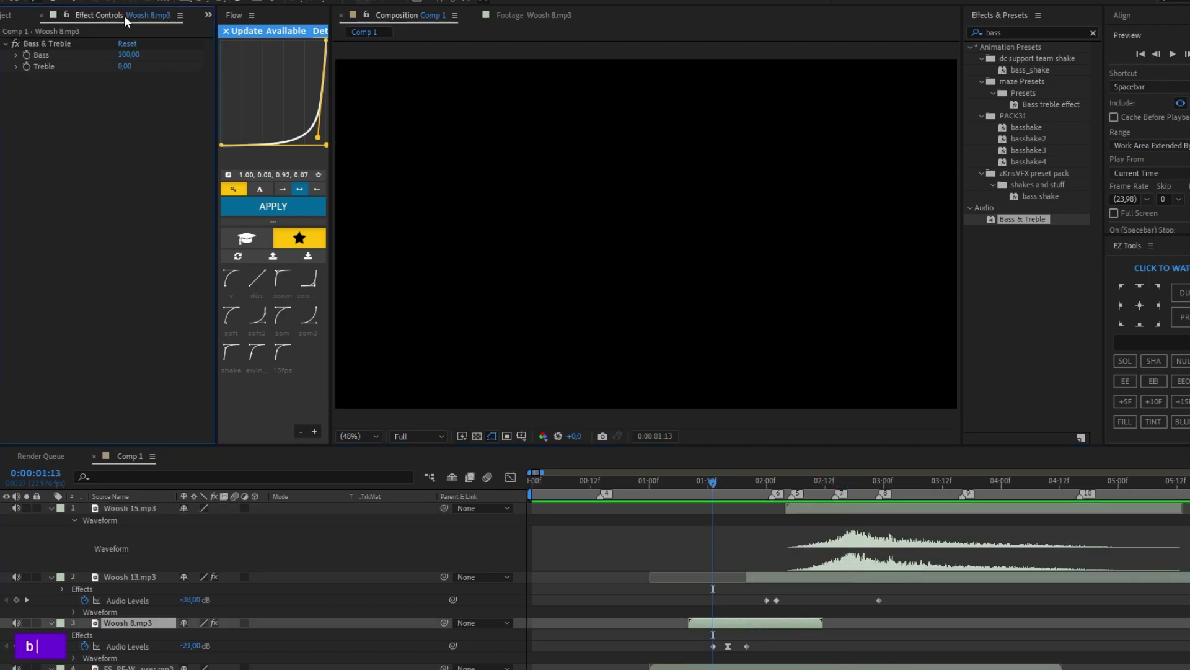
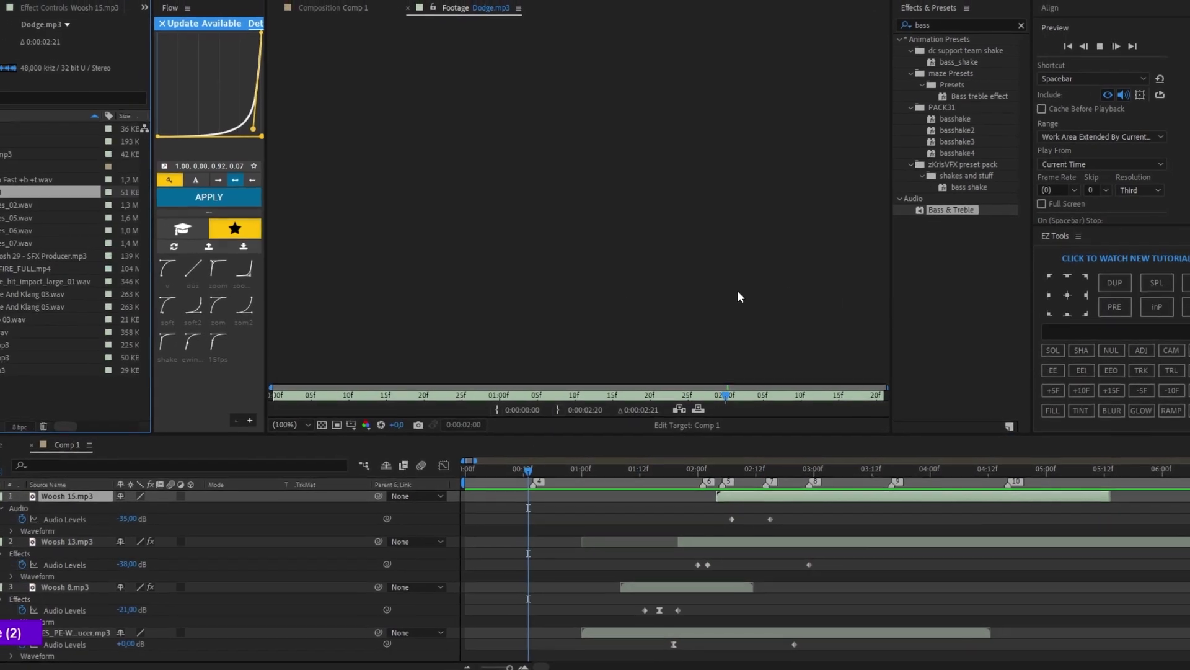
# Step: Add Dodge.mp3 three times at the hit points and reveal its waveform
pyautogui.press('space')
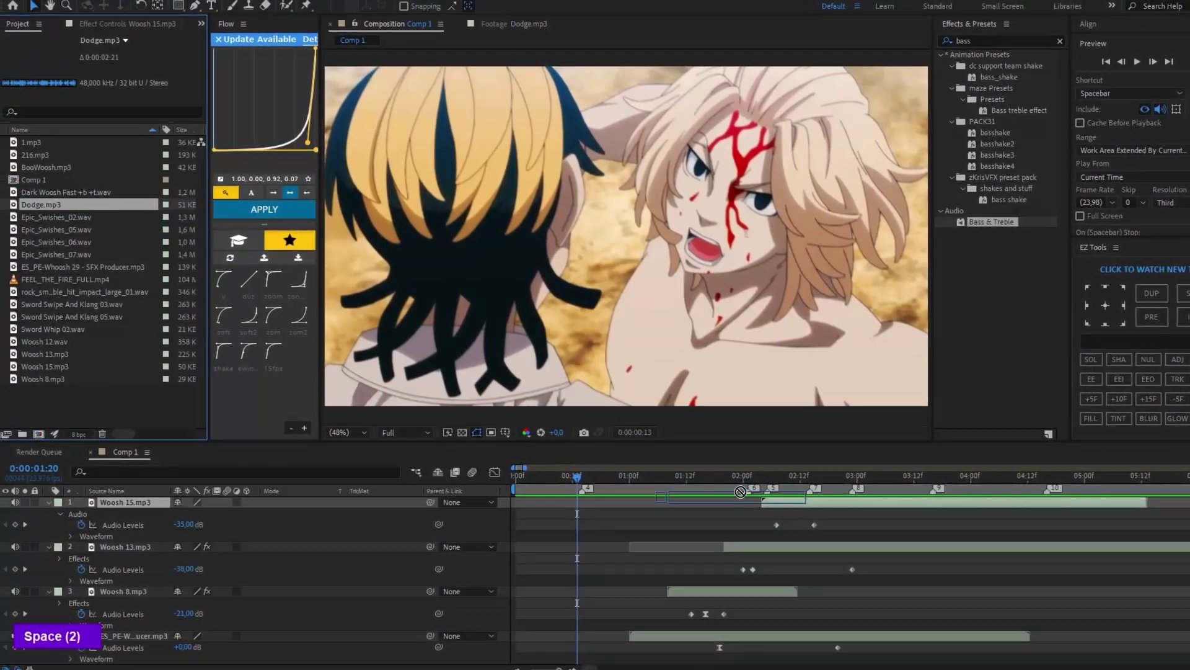
pyautogui.press('|')
pyautogui.write('ii')
pyautogui.press('BackSpace')
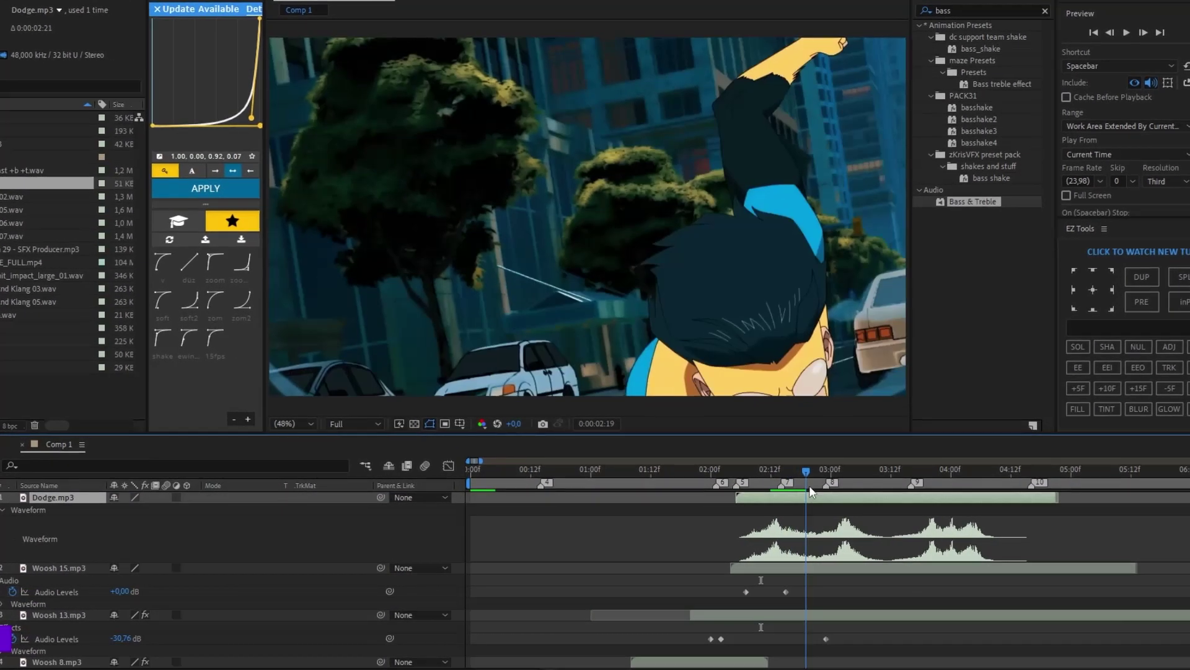
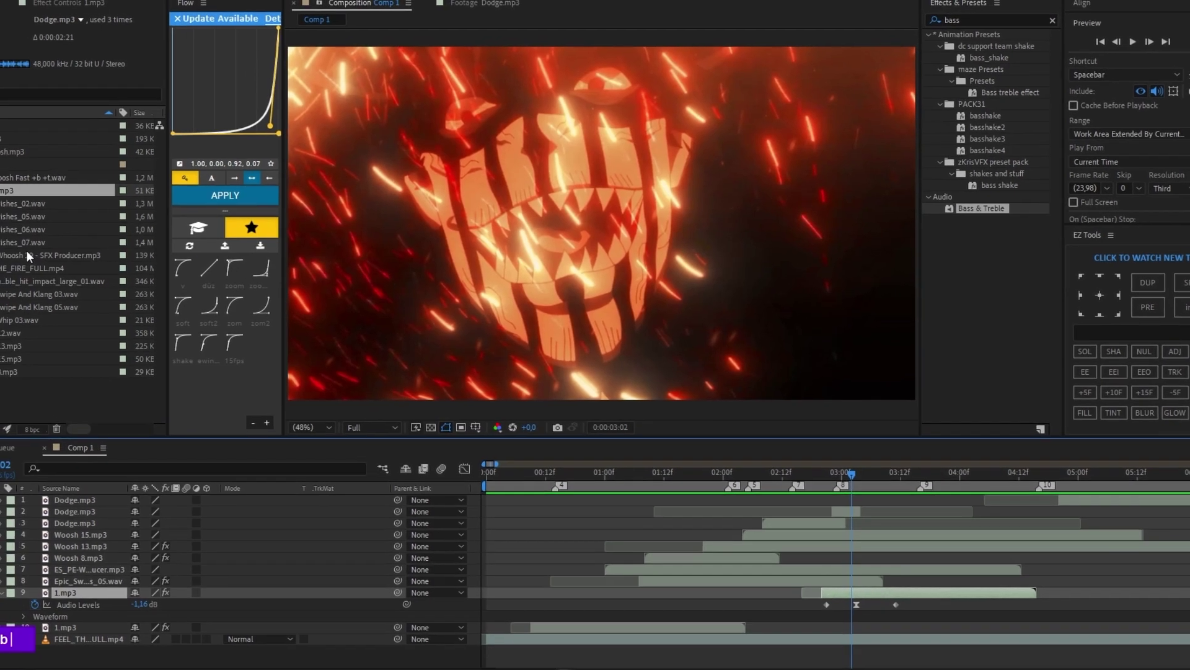
# Step: Keyframe ES_PE-Whoosh 29's Audio Levels rising to +7 dB
pyautogui.write('b')
pyautogui.doubleClick(74, 263)
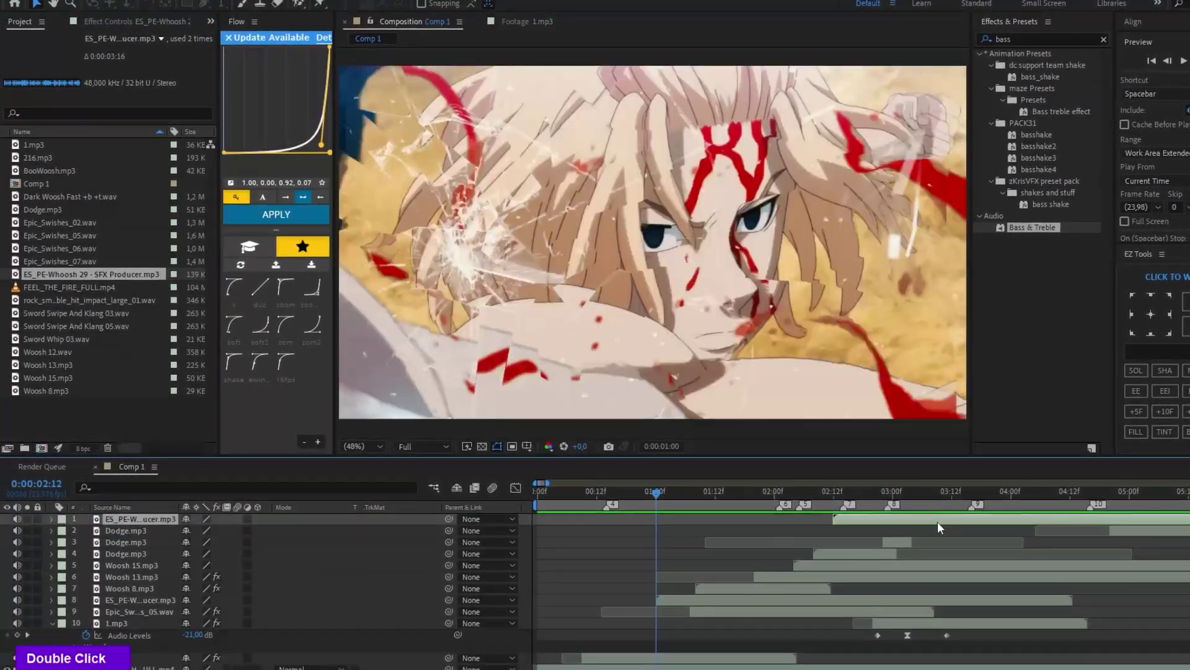
pyautogui.write('ll')
pyautogui.doubleClick(923, 594)
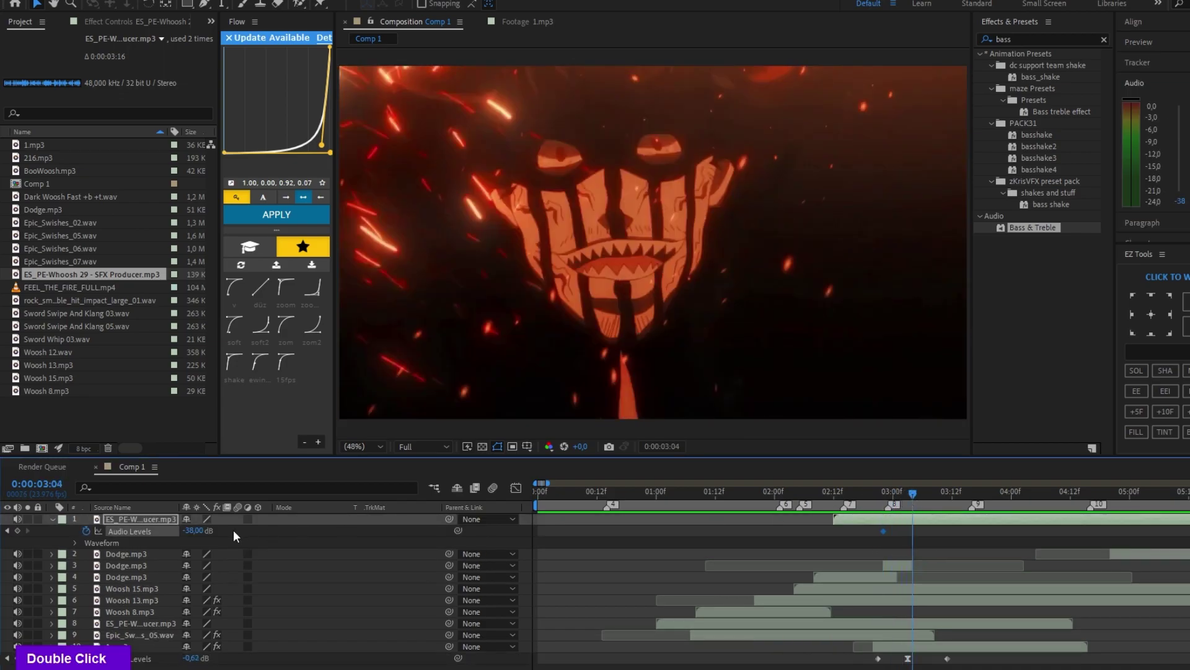
pyautogui.write('0')
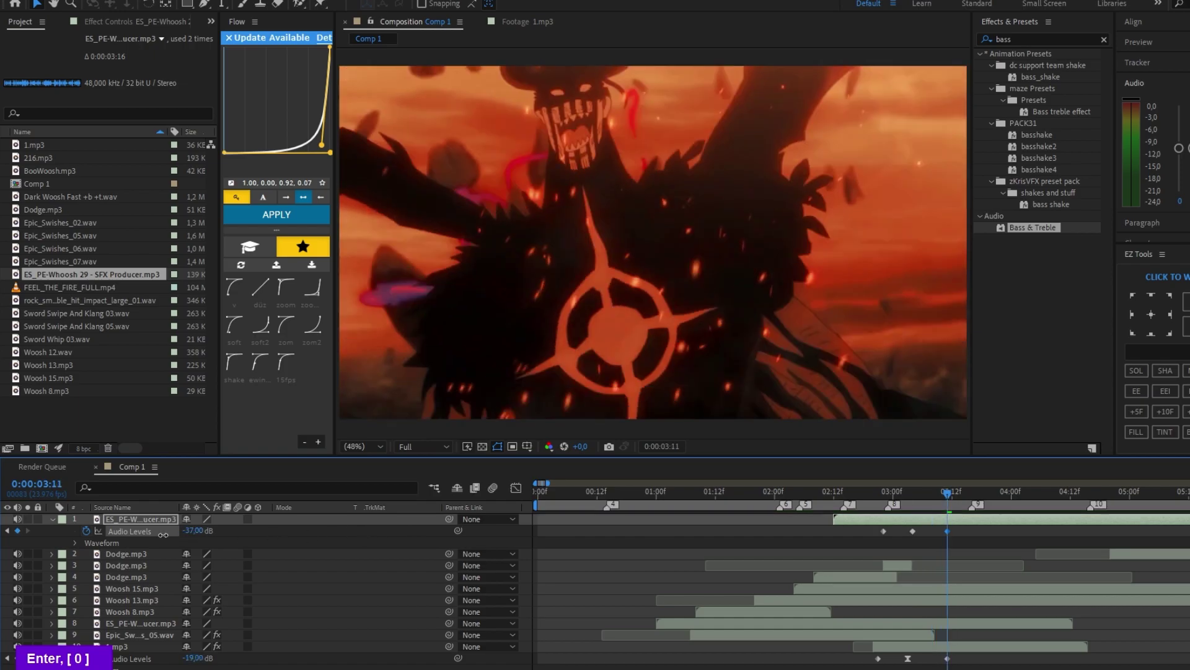
# Step: Give ES_PE-Whoosh 29 Bass & Treble at Treble -26 plus Flange & Chorus, then load BooWoosh.mp3
pyautogui.write('b')
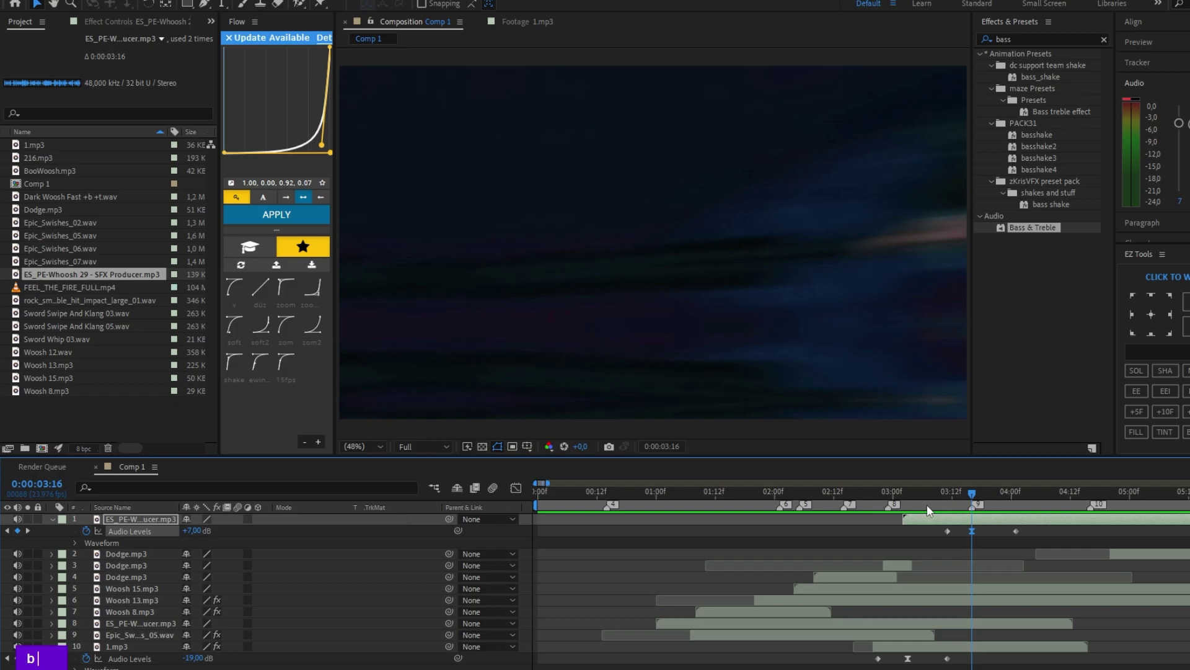
pyautogui.write('b')
pyautogui.press('ctrl+b')
pyautogui.write('bas')
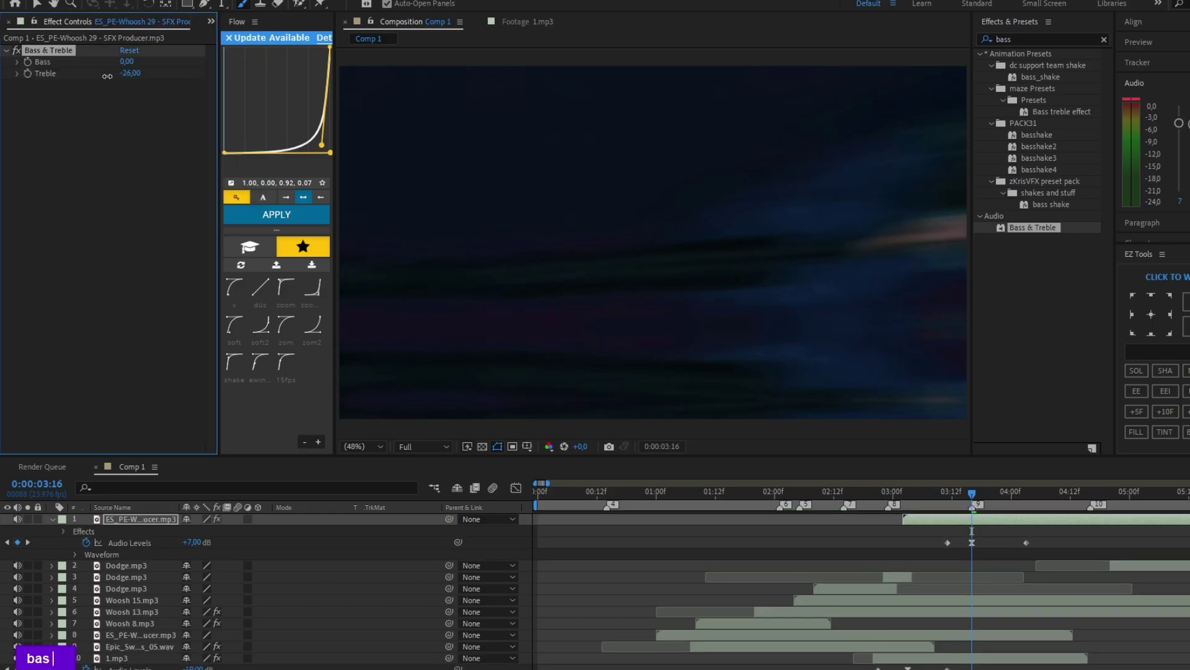
pyautogui.doubleClick(106, 121)
pyautogui.press('ctrl+b')
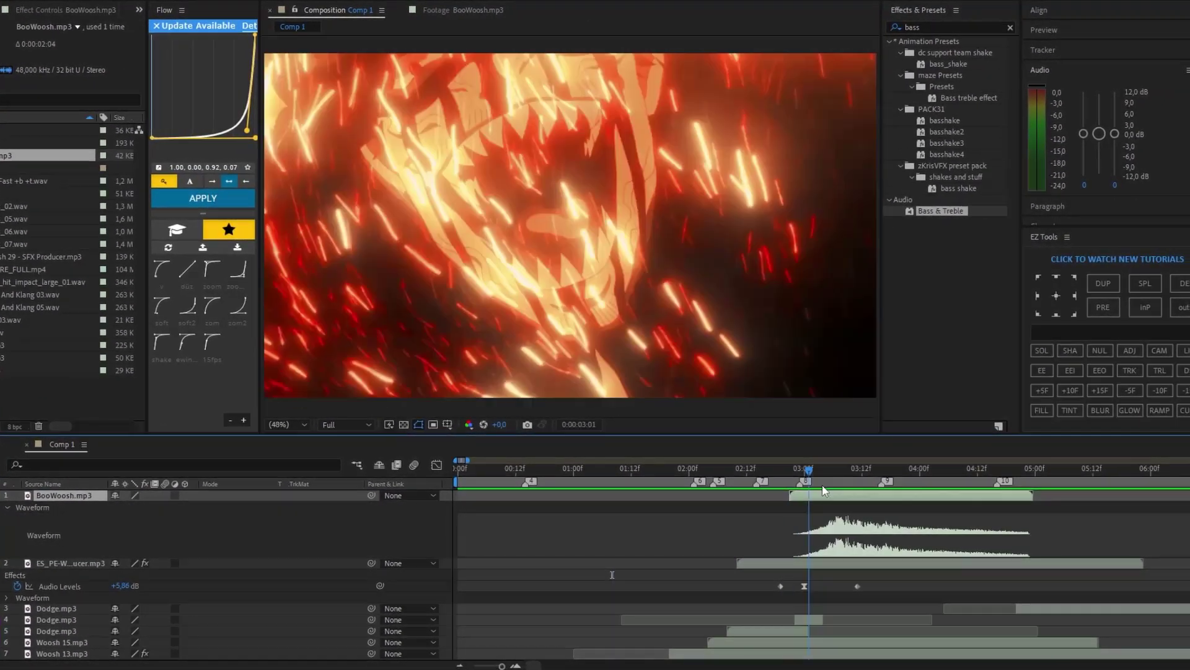
# Step: Place BooWoosh.mp3 near the 3:00 mark and keyframe its Audio Levels
pyautogui.write('|')
pyautogui.doubleClick(53, 502)
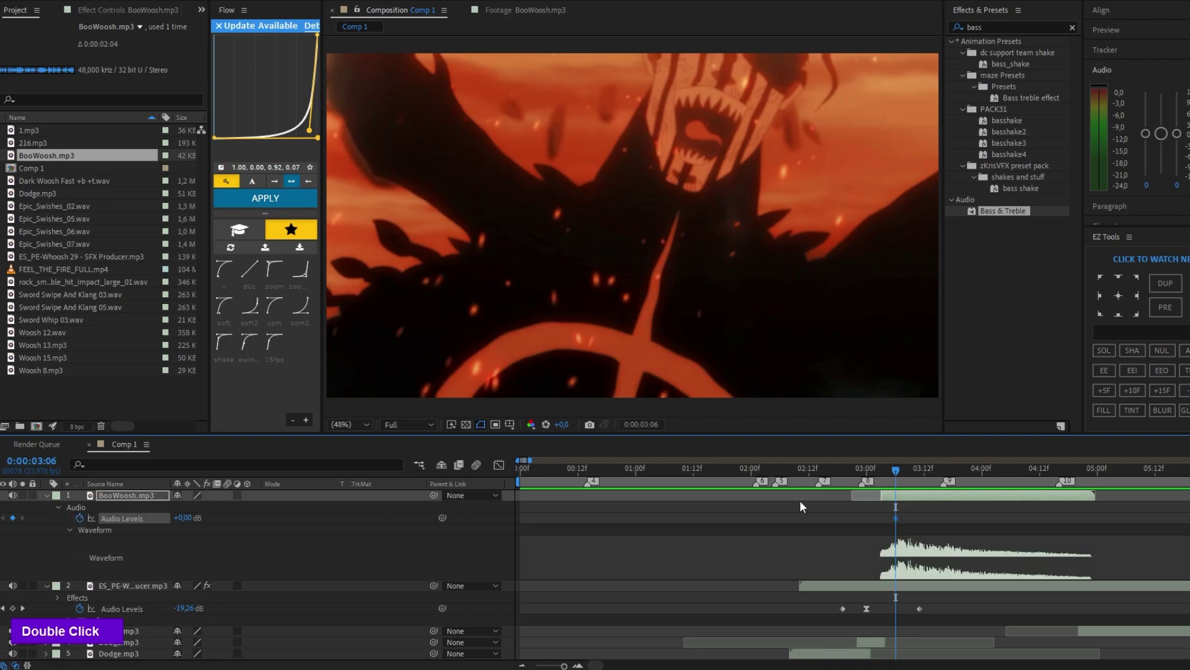
pyautogui.write('bbbb bb')
pyautogui.doubleClick(691, 525)
pyautogui.press('0')
# Step: Duplicate a sound layer with Ctrl+D and keyframe Epic_Swishes_05.wav's volume
pyautogui.scroll(-3)
pyautogui.scroll(-3)
pyautogui.doubleClick(106, 607)
pyautogui.press('ctrl+d')
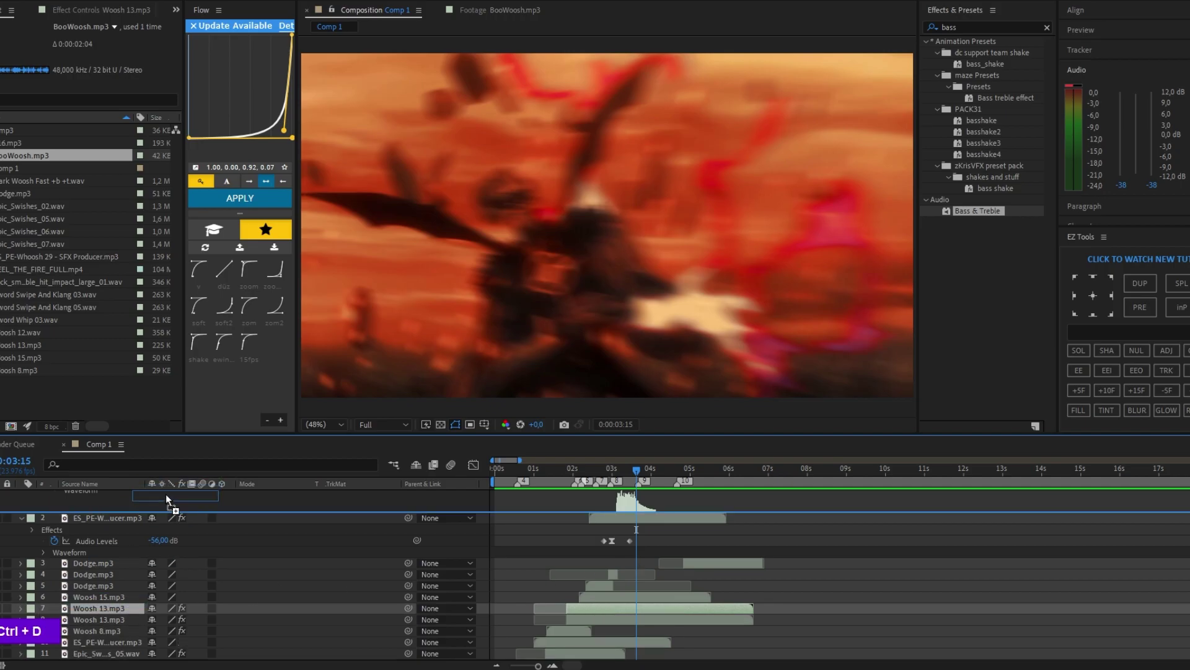
pyautogui.write('bbb')
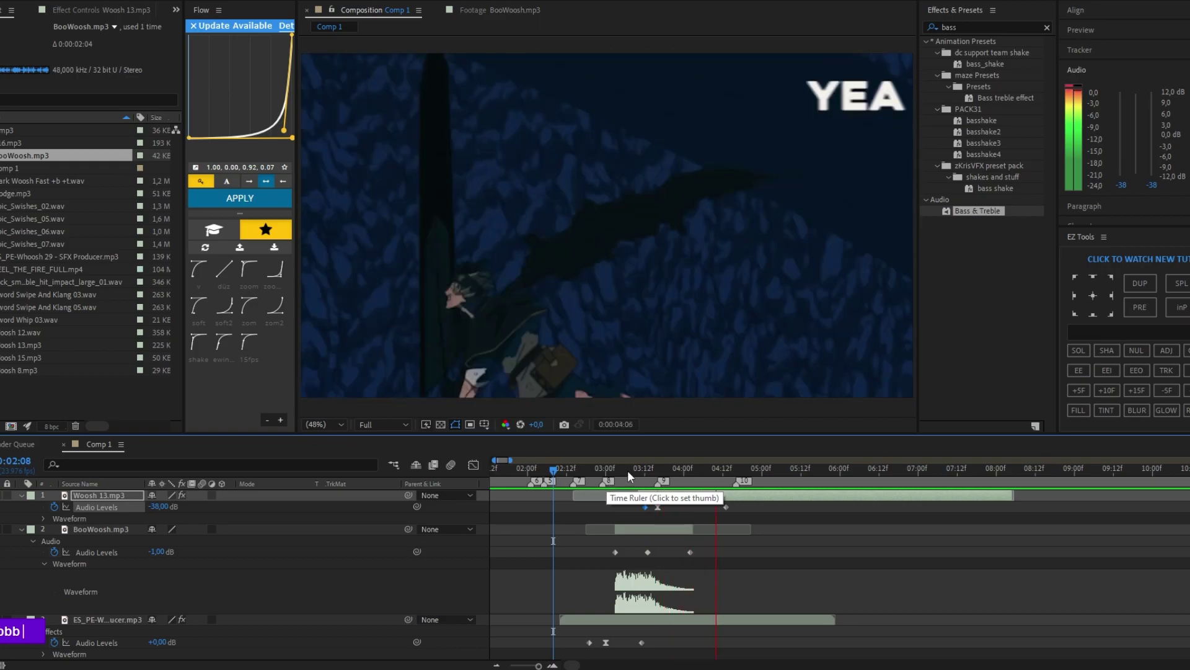
pyautogui.press('BackSpace')
# Step: Duplicate 1.mp3 into a second layer and reveal its keyframes and waveform
pyautogui.doubleClick(45, 336)
pyautogui.scroll(-3)
pyautogui.scroll(-3)
pyautogui.scroll(-3)
pyautogui.press('ctrl+d')
pyautogui.scroll(3)
pyautogui.write('u')
pyautogui.scroll(-3)
pyautogui.write('bbbb')
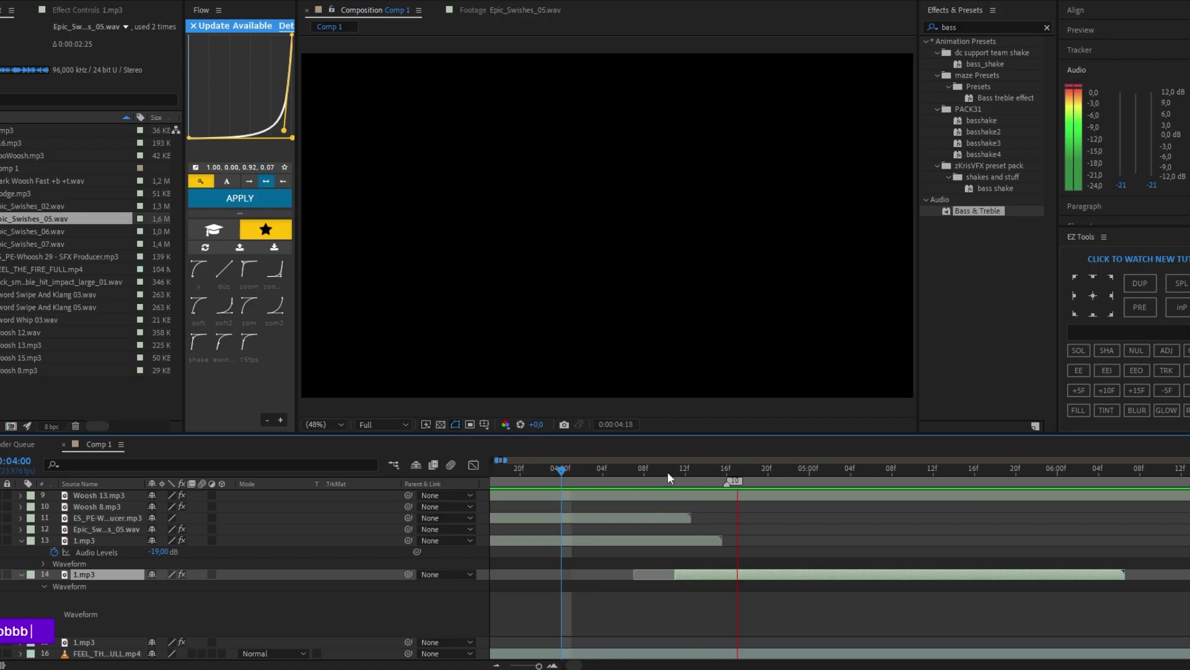
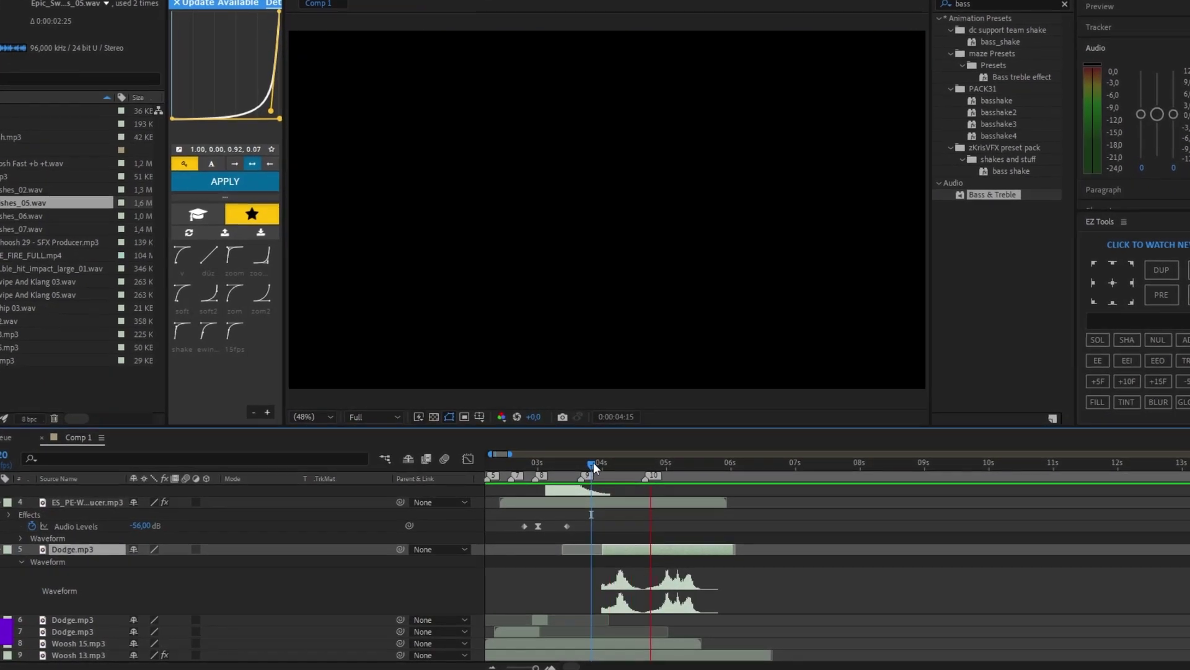
# Step: Set Bass & Treble Treble -100 on Epic_Swishes_05 and Bass 100 on Woosh 13, keyframing levels
pyautogui.scroll(3)
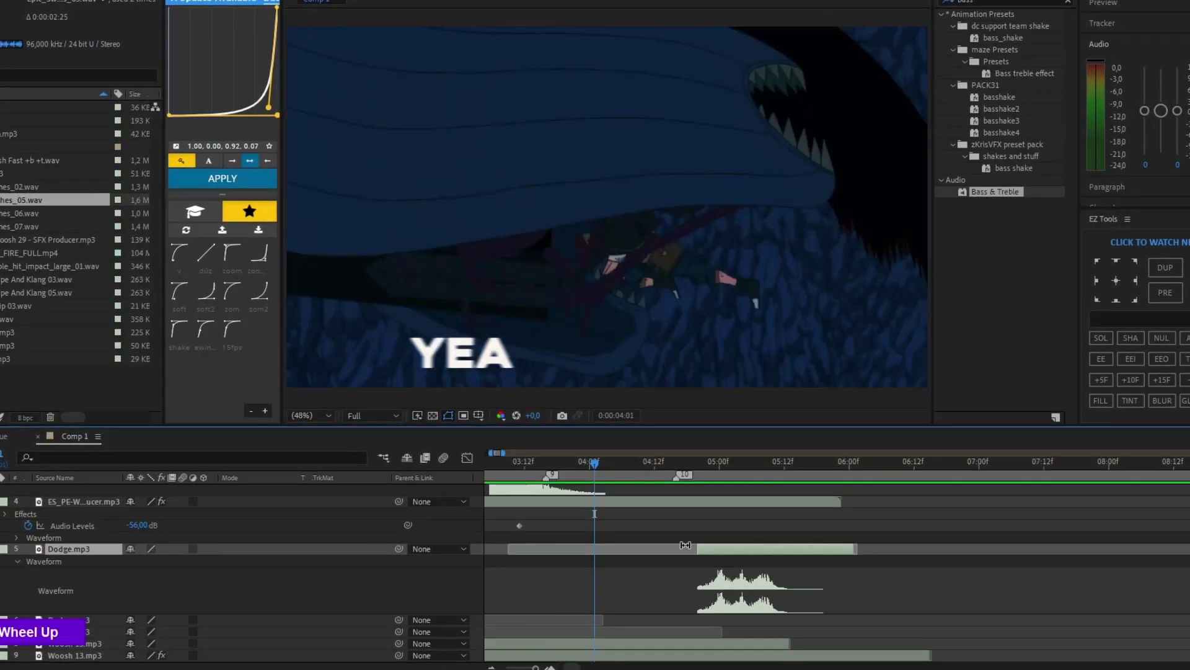
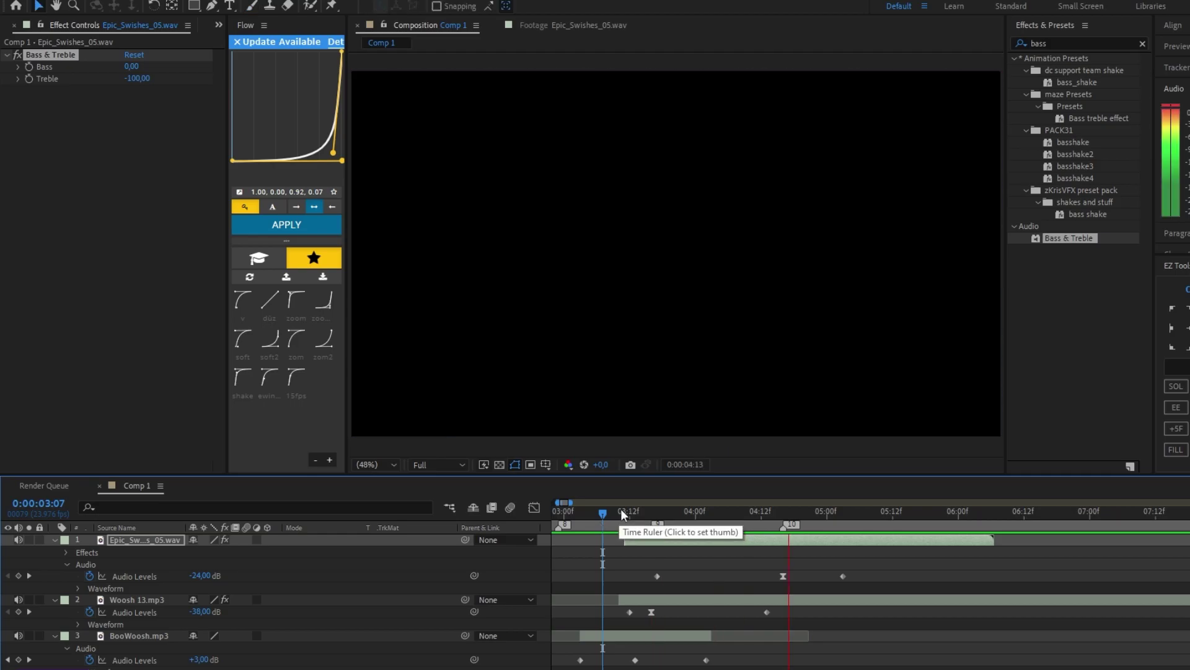
pyautogui.scroll(-3)
pyautogui.scroll(-3)
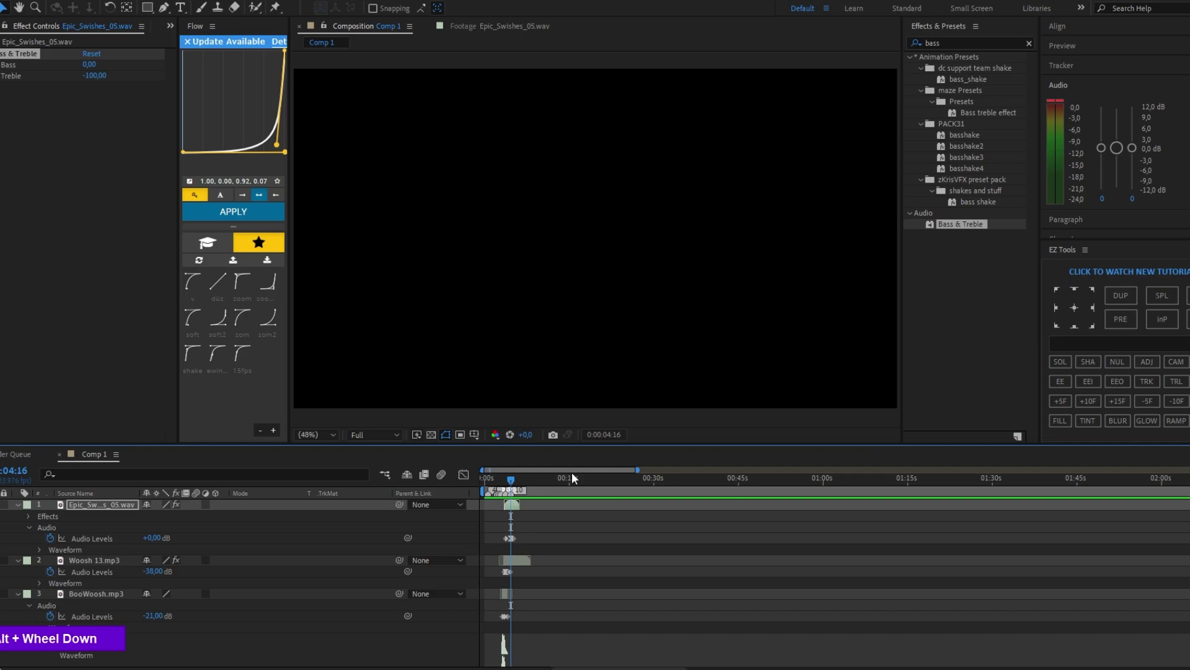
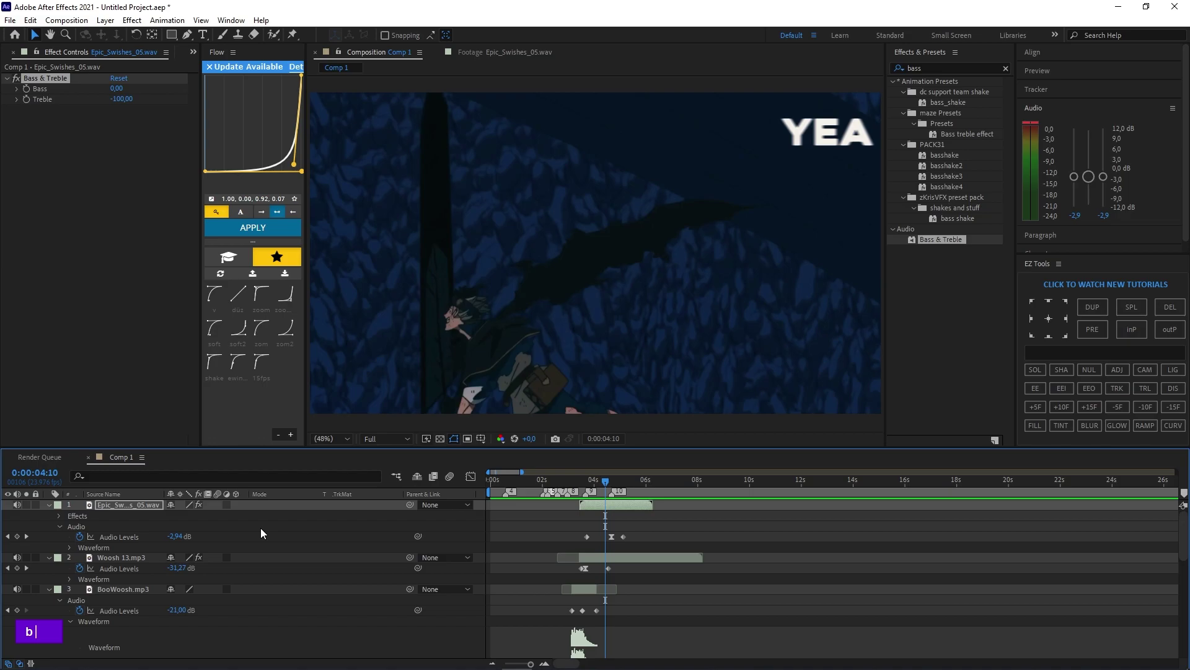
pyautogui.write('b')
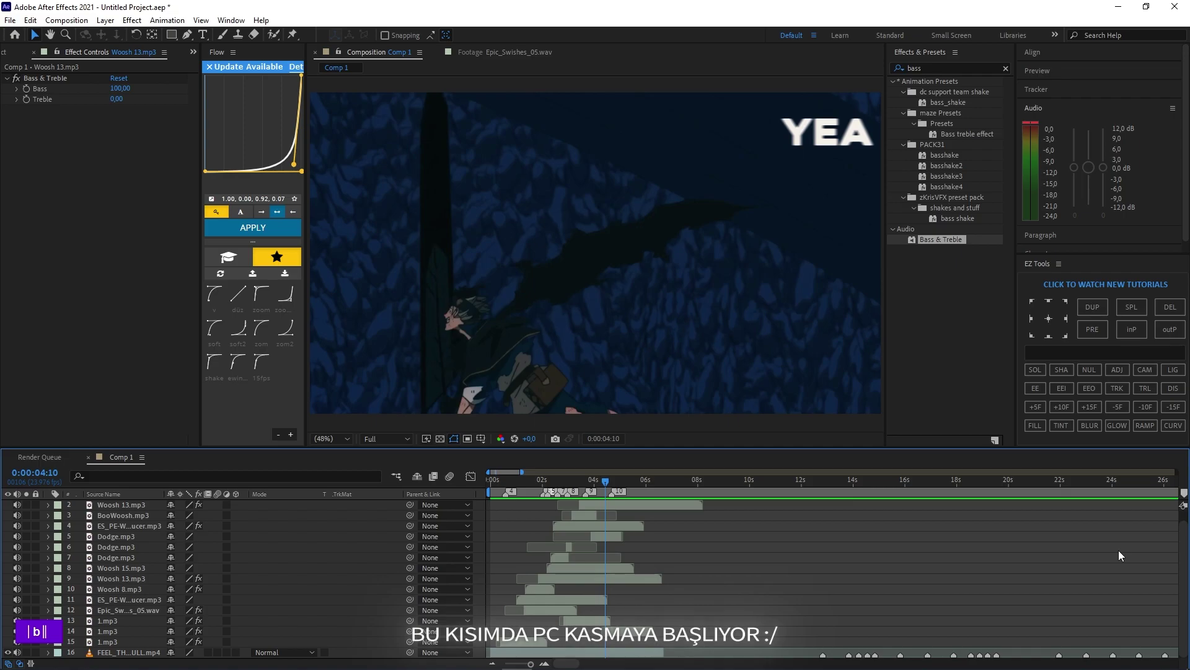
# Step: Scroll to layer 16 FEEL_THE_FIRE_FULL.mp4 and expose its two audio keyframes fading down near six seconds
pyautogui.scroll(-3)
pyautogui.scroll(3)
pyautogui.scroll(-3)
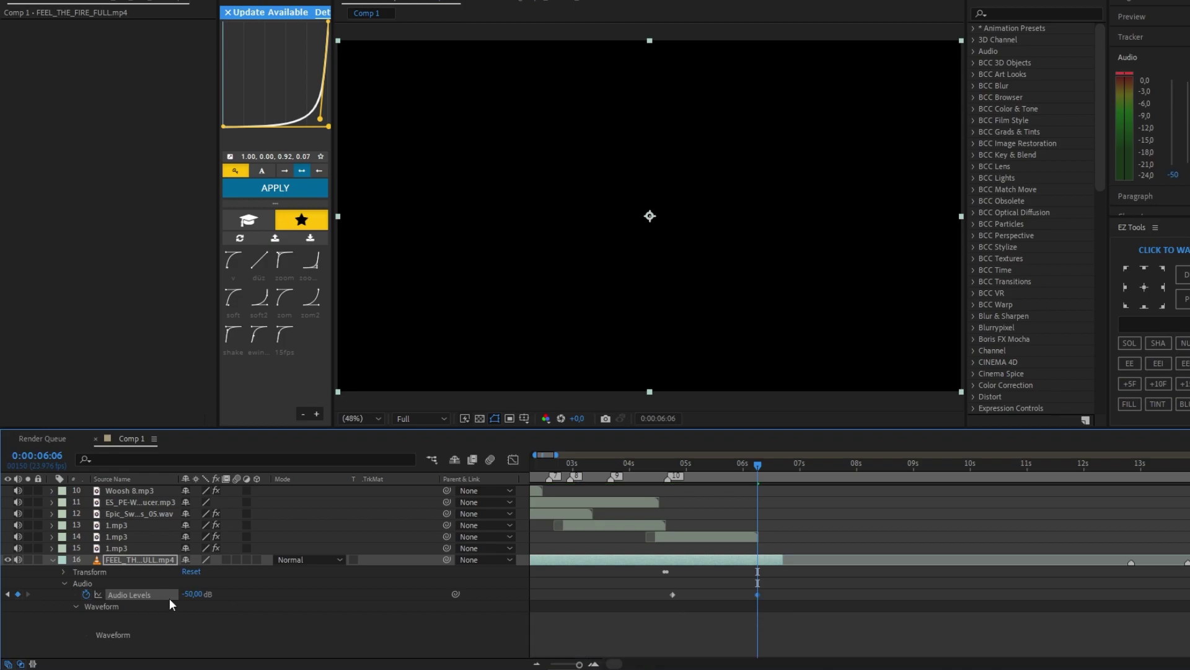
# Step: Ease the music's Audio Levels keyframes so the fade from 0 dB to -50 dB drops smoothly
pyautogui.press('b')
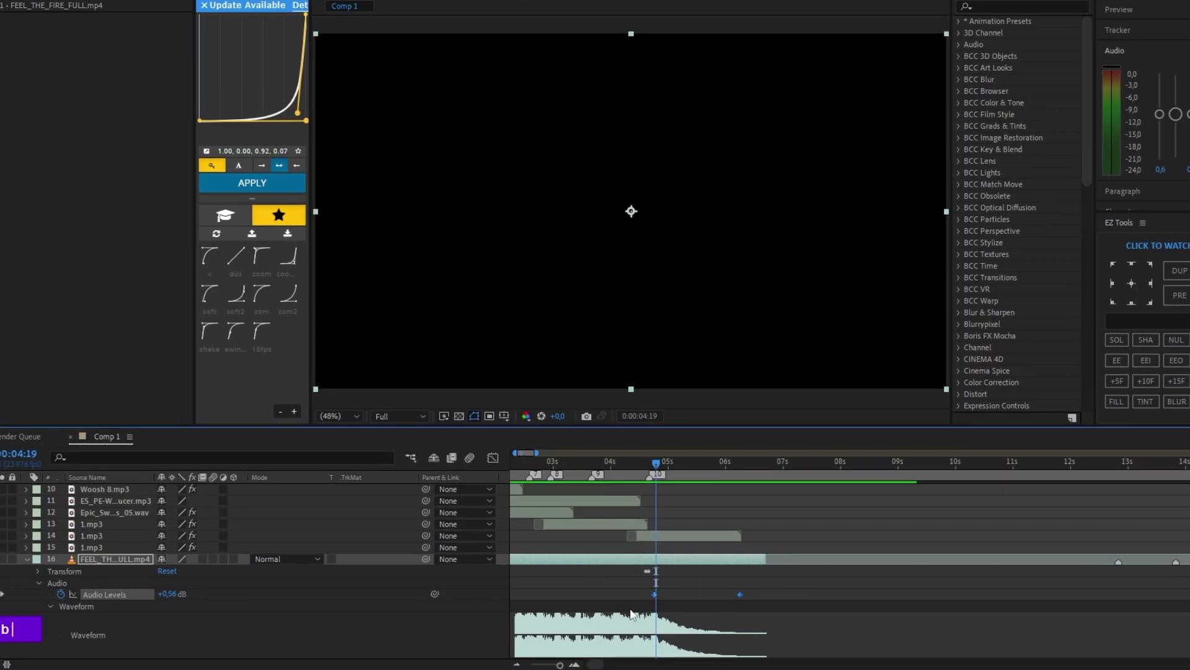
pyautogui.doubleClick(687, 507)
pyautogui.write('b')
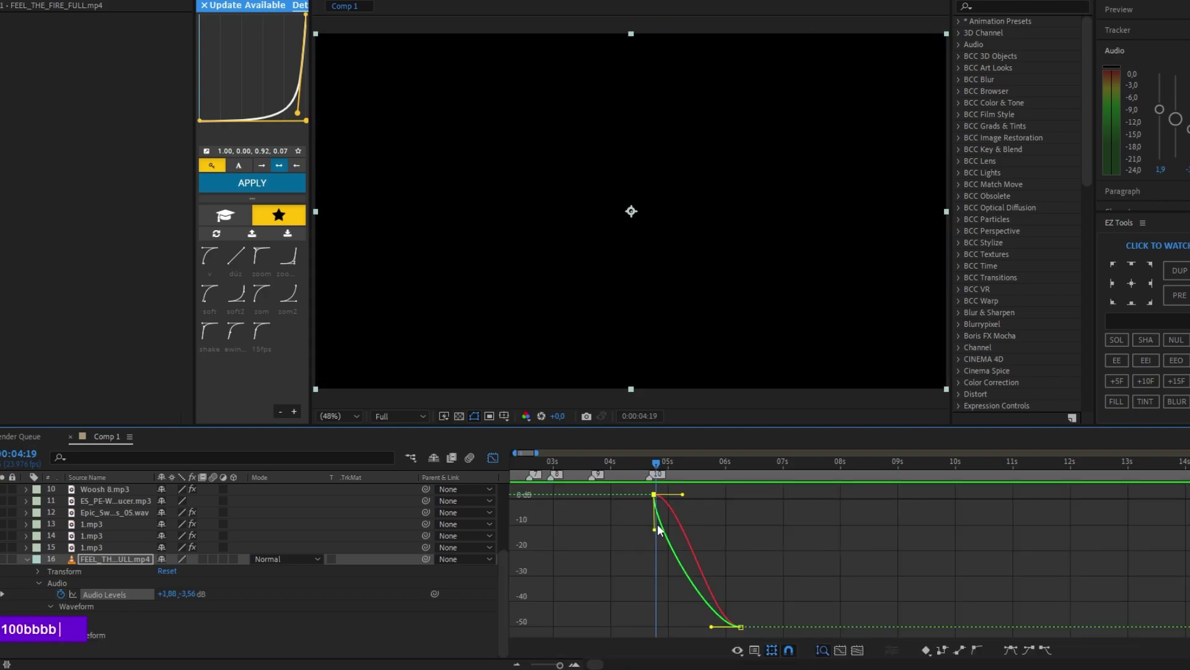
pyautogui.write('b')
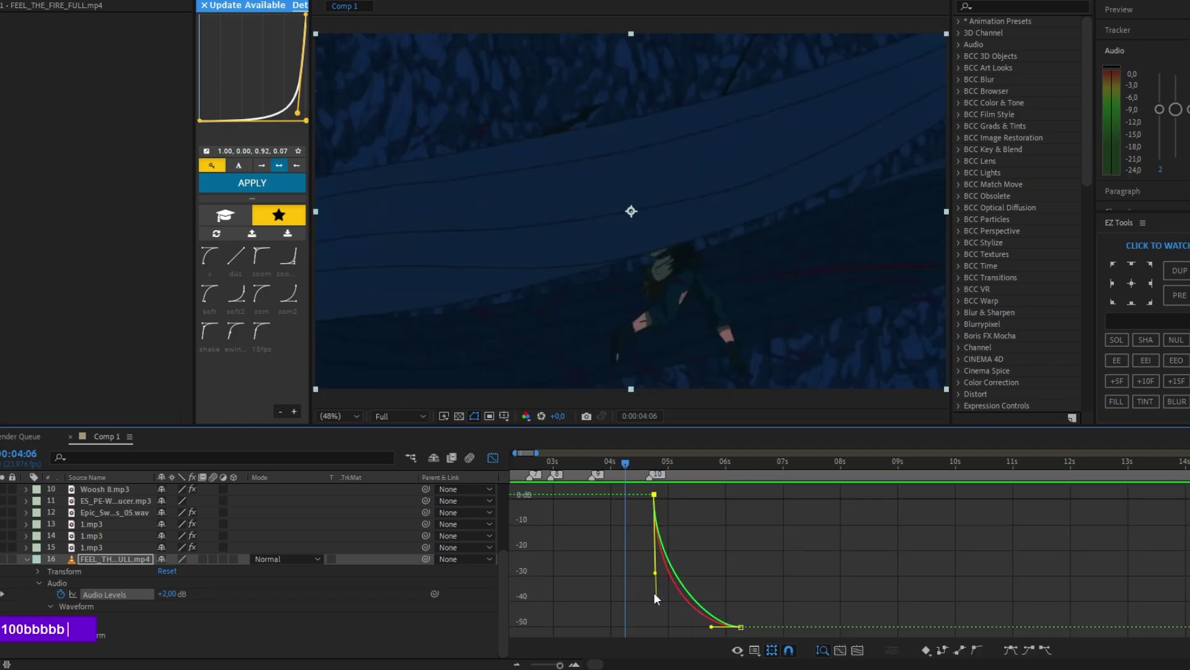
pyautogui.write('b')
pyautogui.press('ctrl+z')
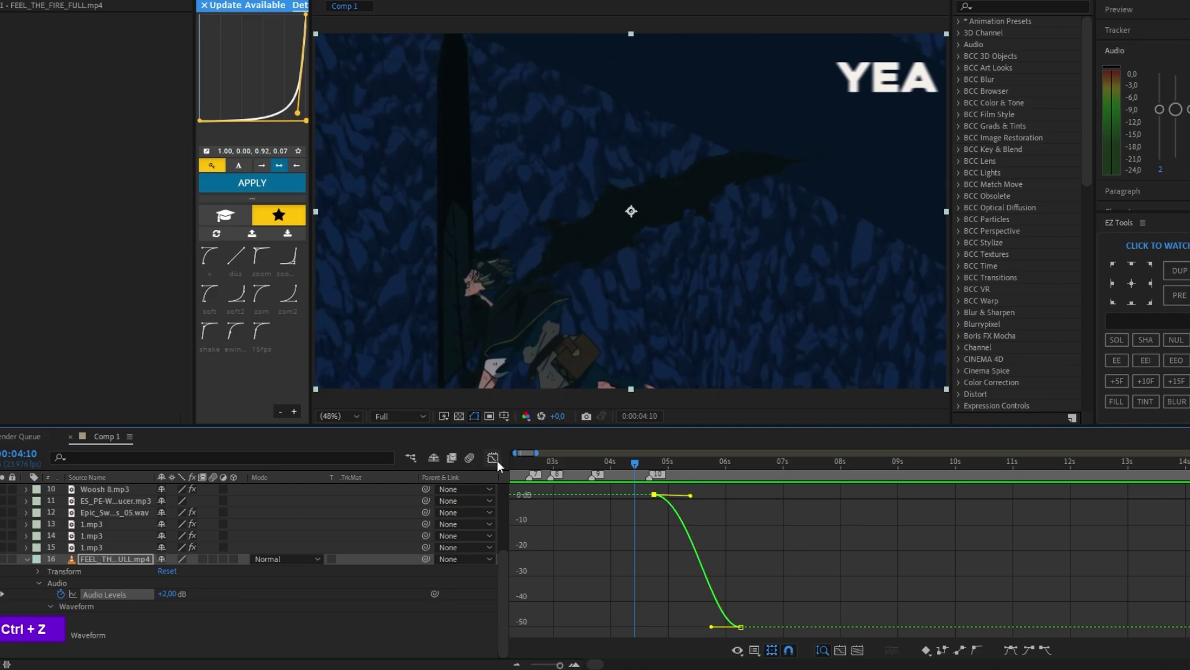
# Step: Leave the Graph Editor and return to the layer view
pyautogui.click(518, 467)
pyautogui.write('b')
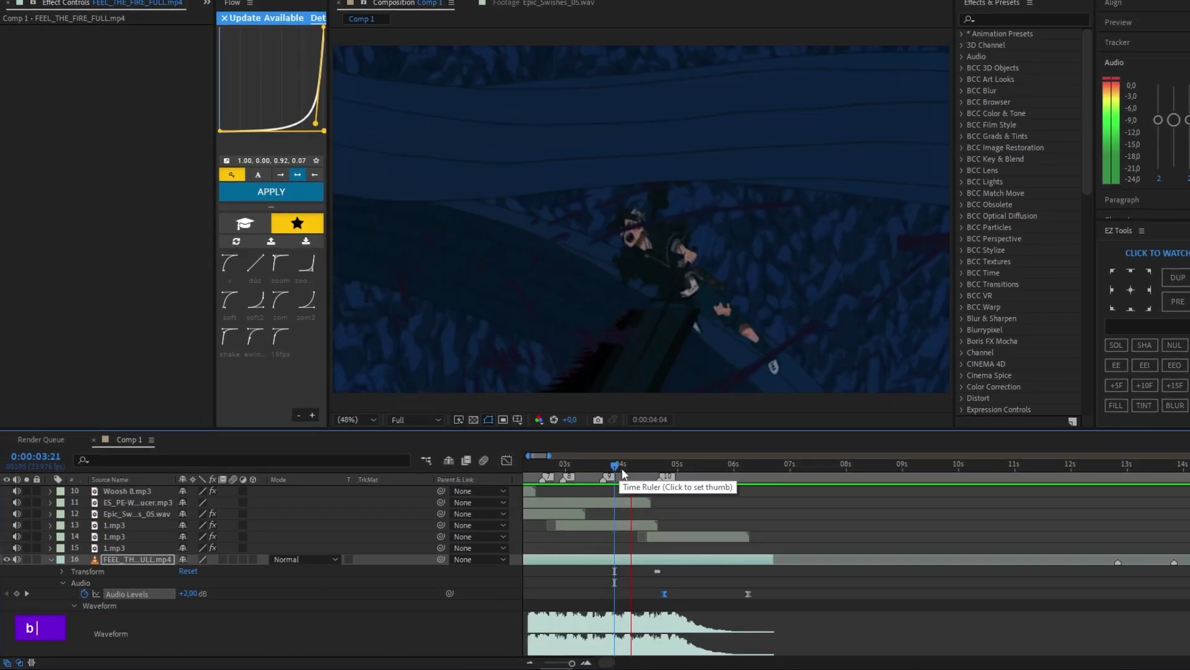
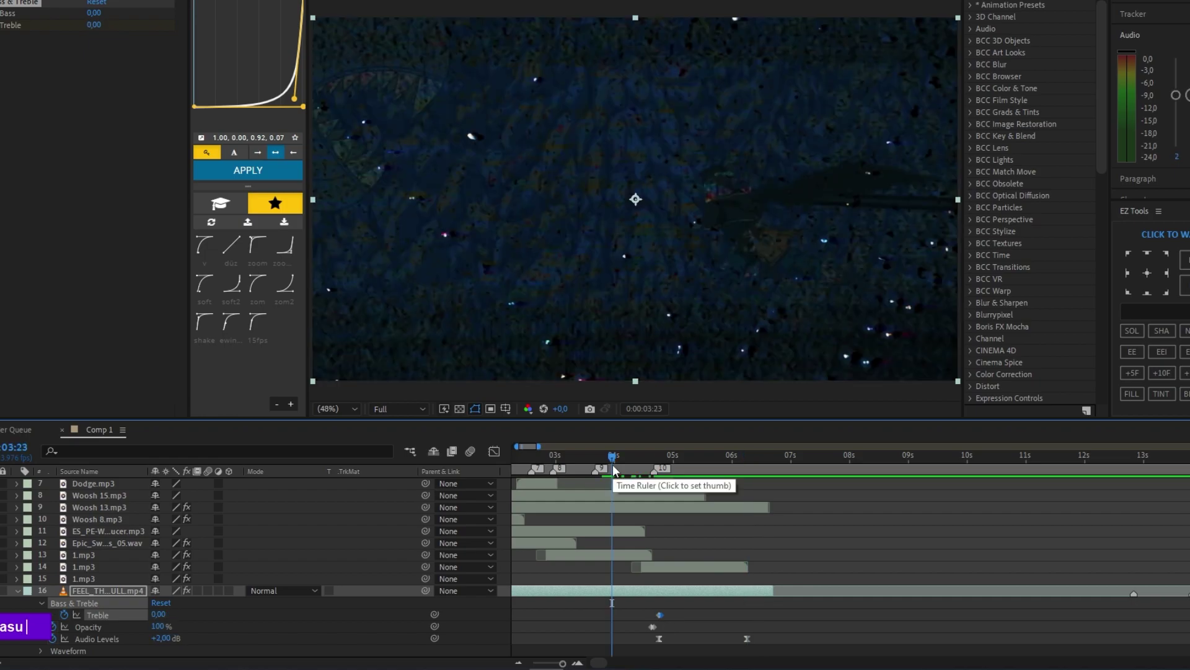
# Step: Add Bass & Treble with Treble keyframed to -100 and Flange & Chorus keyframed from 100/0 to 80/20 dry/wet
pyautogui.write('bbb')
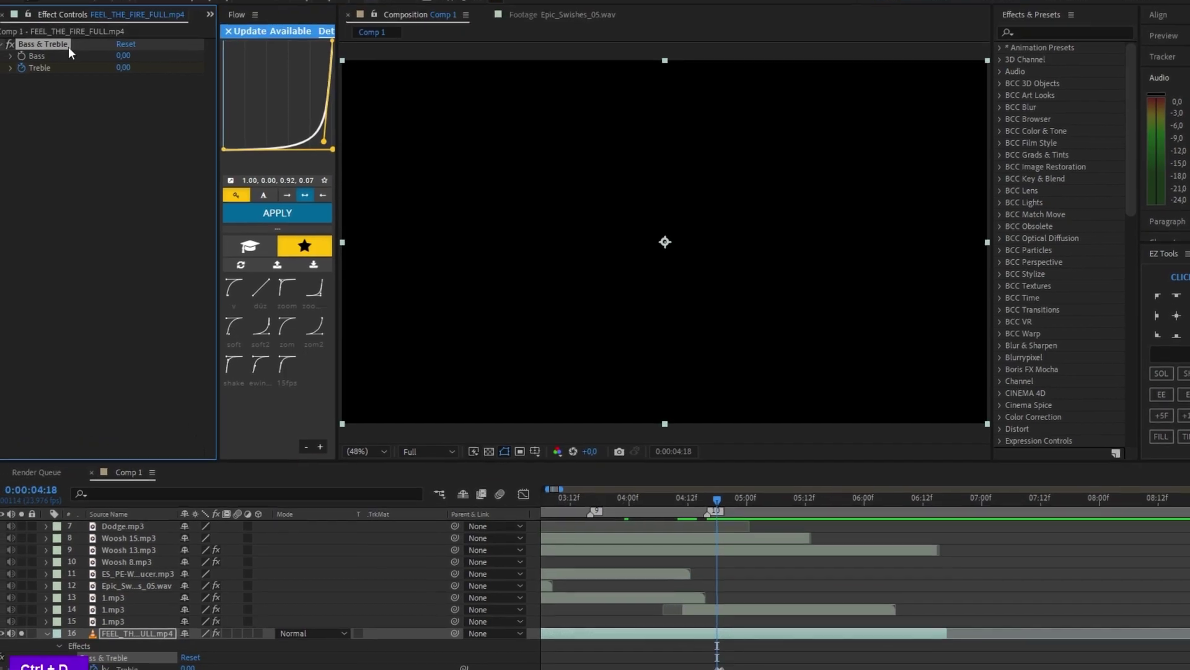
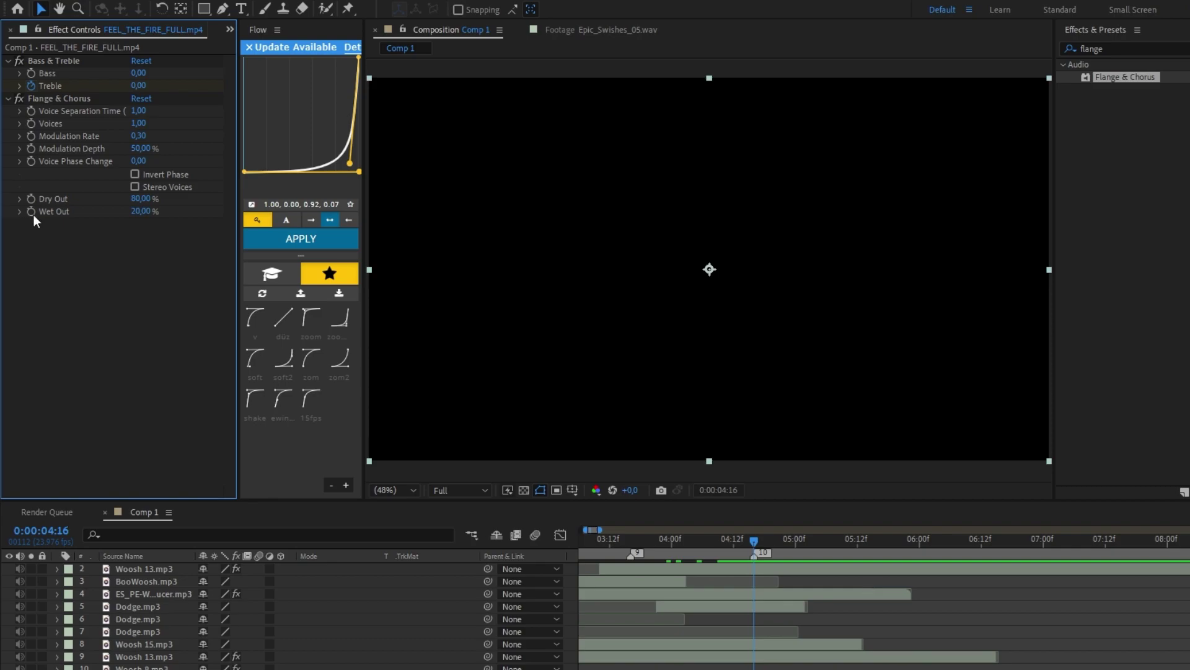
pyautogui.write('8020 u8020 u8020 u')
pyautogui.write('020 u')
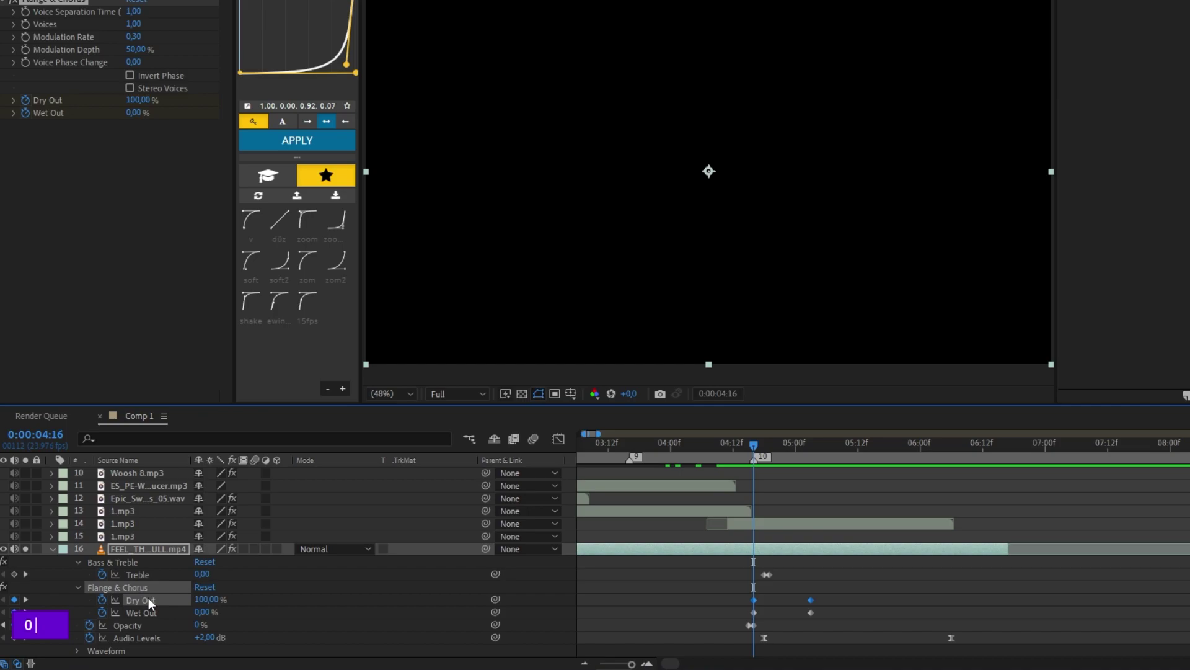
# Step: Add a Reverb to FEEL_THE_FIRE_FULL.mp4 set to 90% dry, 10% wet
pyautogui.write('00')
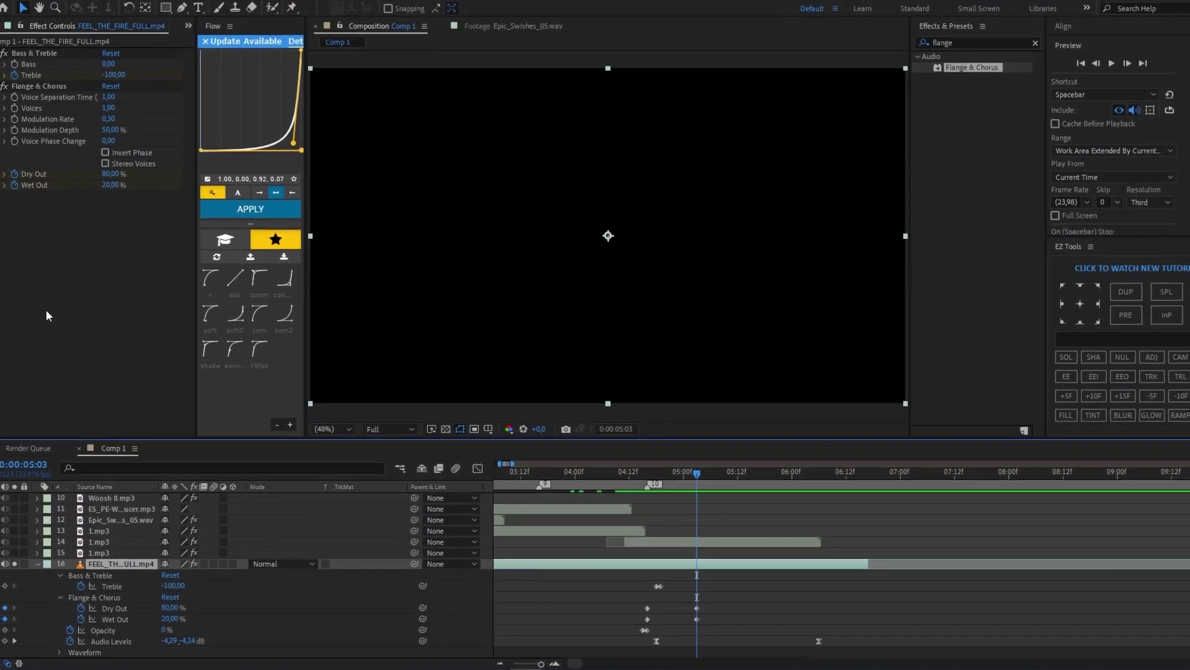
pyautogui.write('ree')
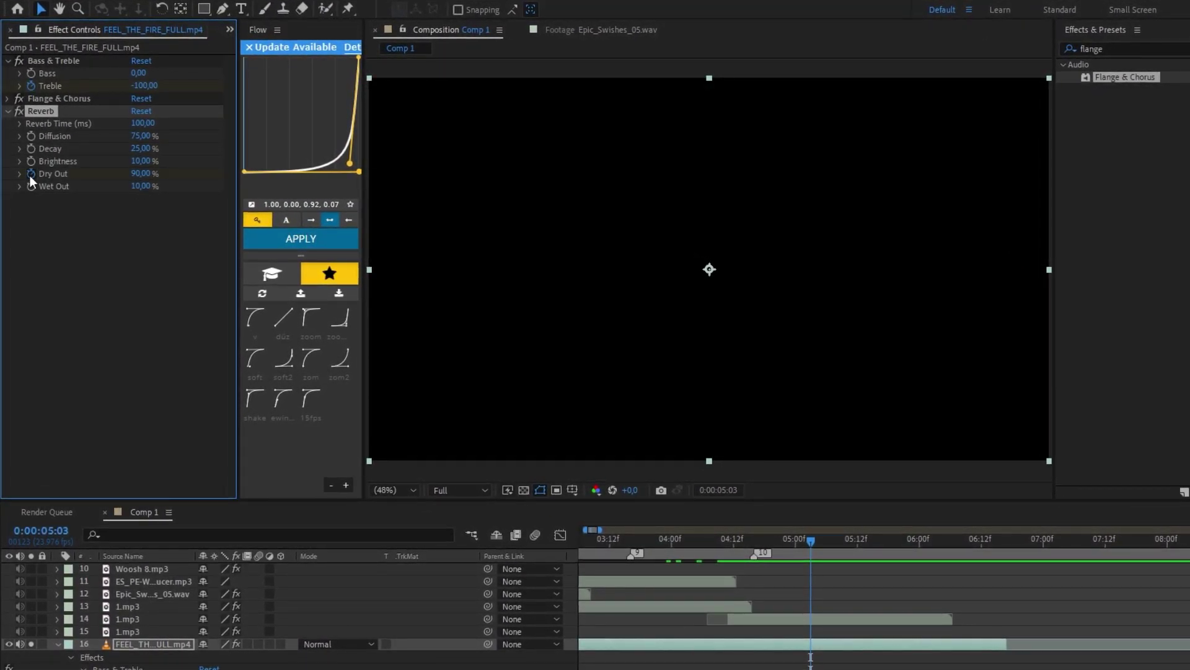
# Step: Keyframe Reverb Dry Out and Wet Out between 90/10 and 100/0 so the echo fades in and out
pyautogui.write('reve')
pyautogui.scroll(3)
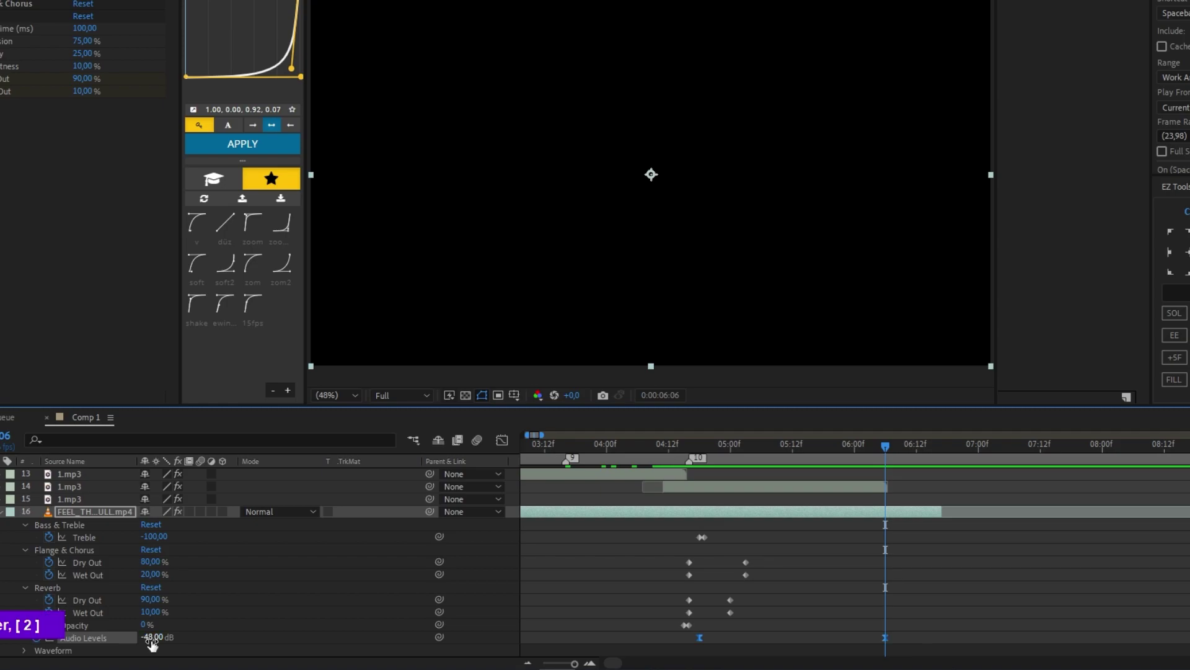
pyautogui.press('Return')
pyautogui.write('0b|')
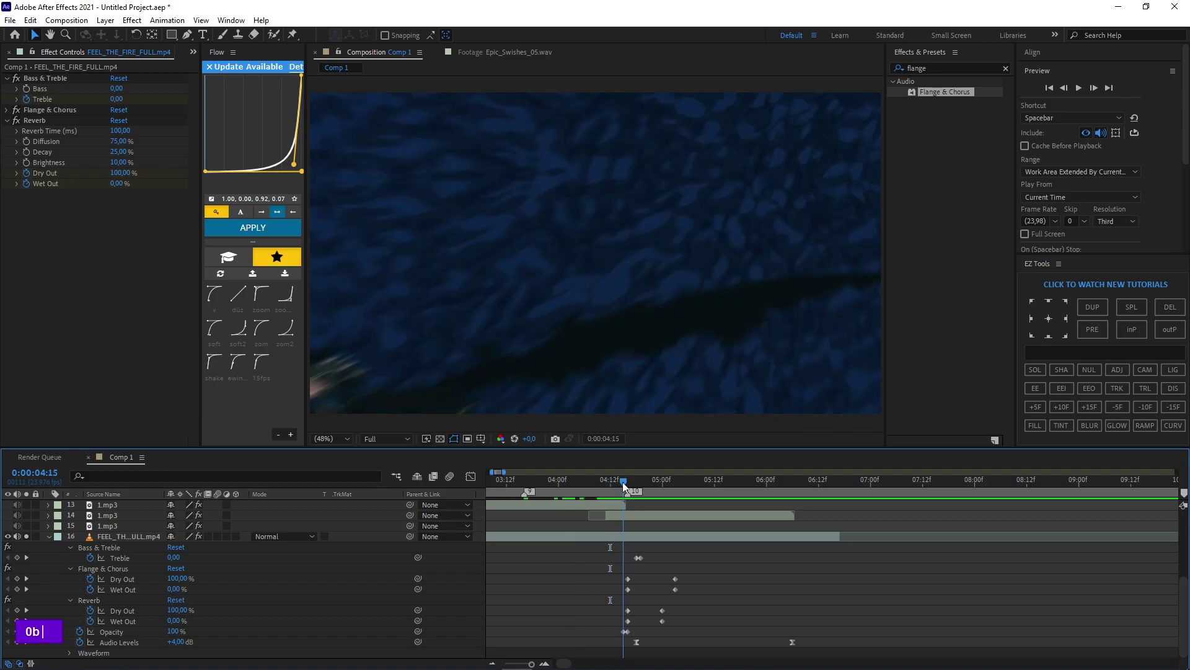
pyautogui.scroll(-3)
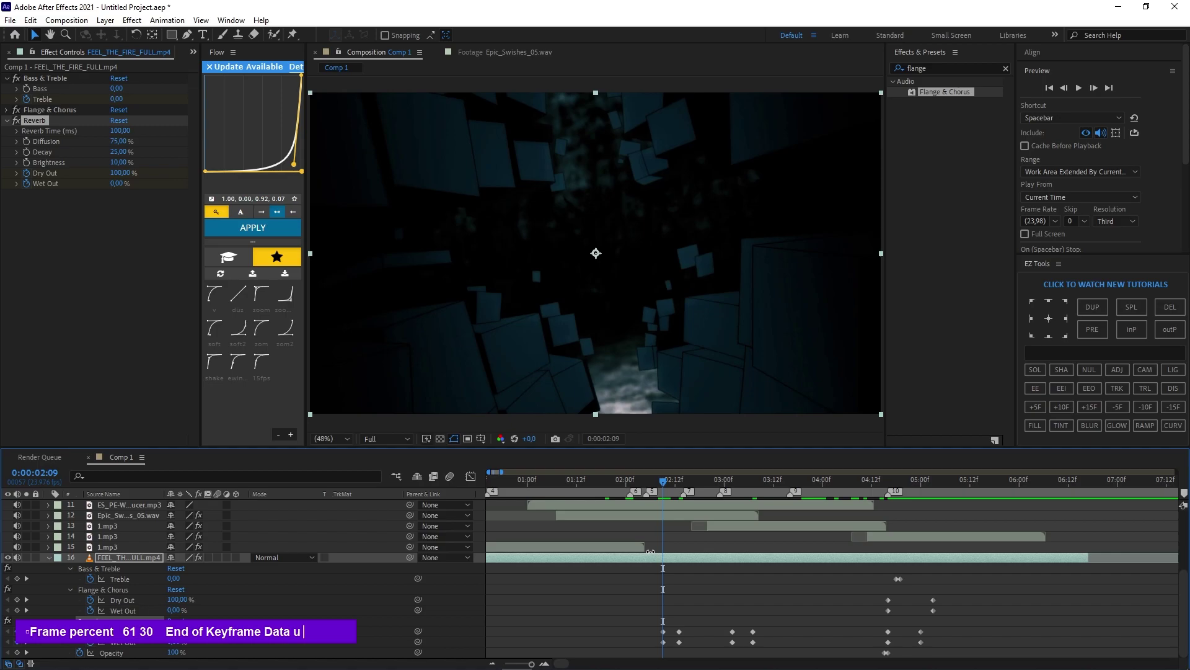
# Step: Pre-compose the music layer into FEEL_THE_FIRE_FULL.mp4 Comp 1, moving all attributes into it
pyautogui.rightClick(531, 378)
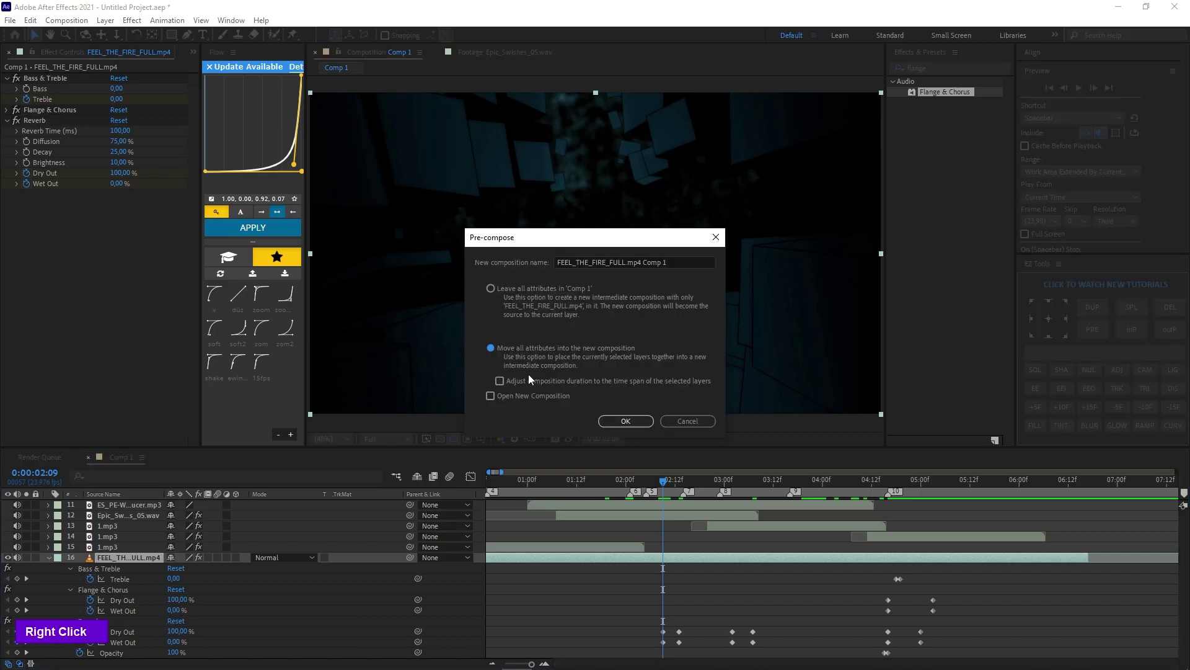
pyautogui.write('b')
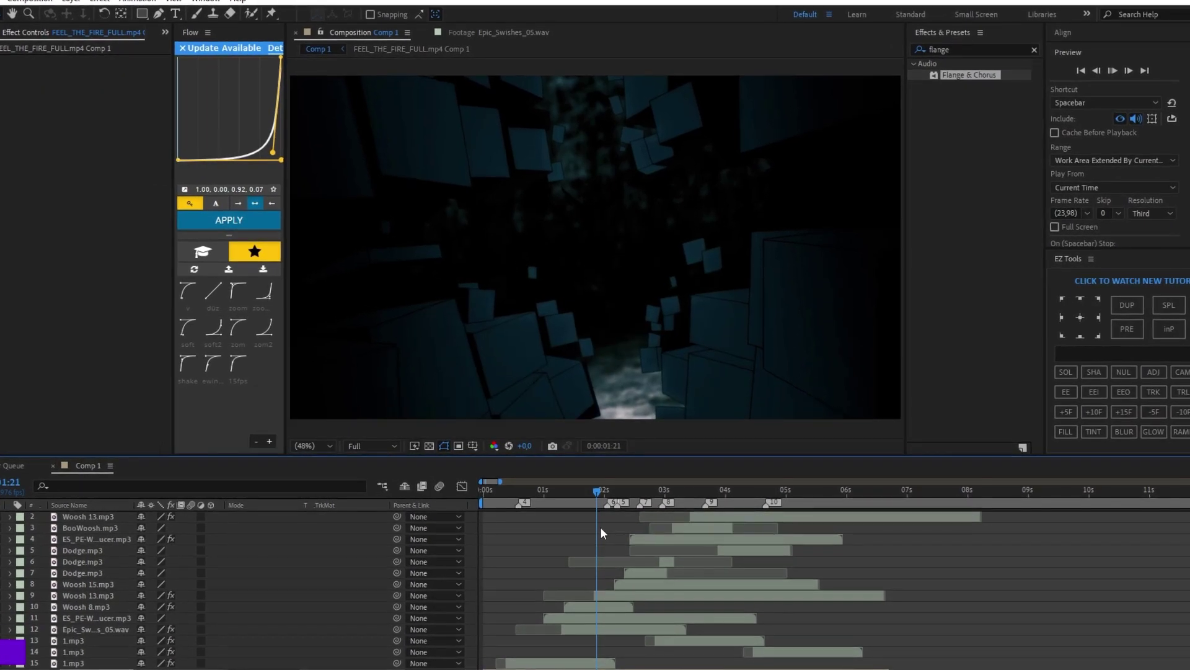